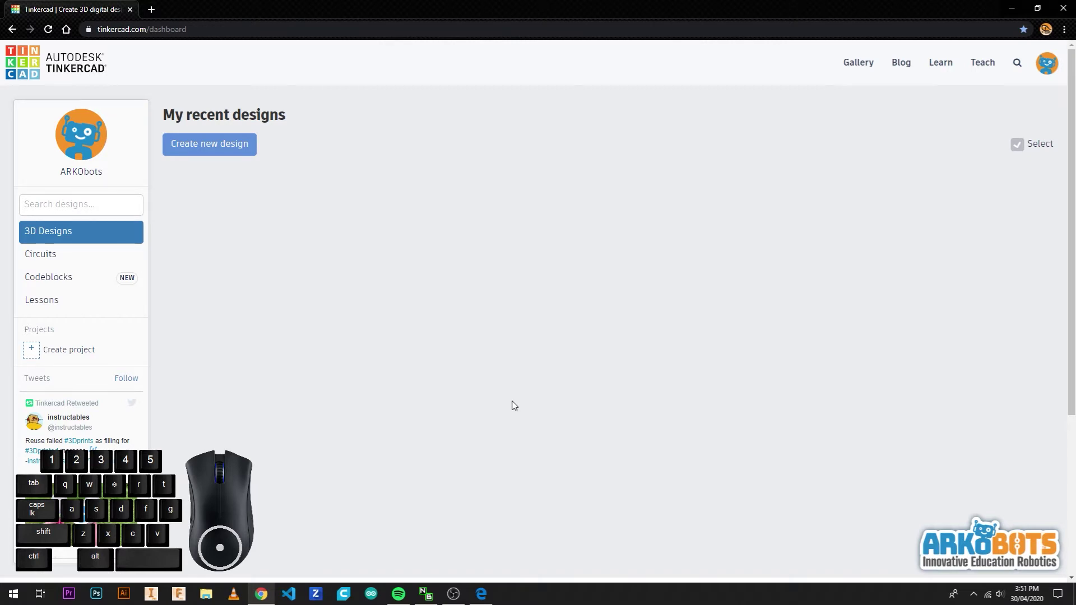
- Start a brand-new blank 3D design from the Tinkercad dashboard
click(252, 156)
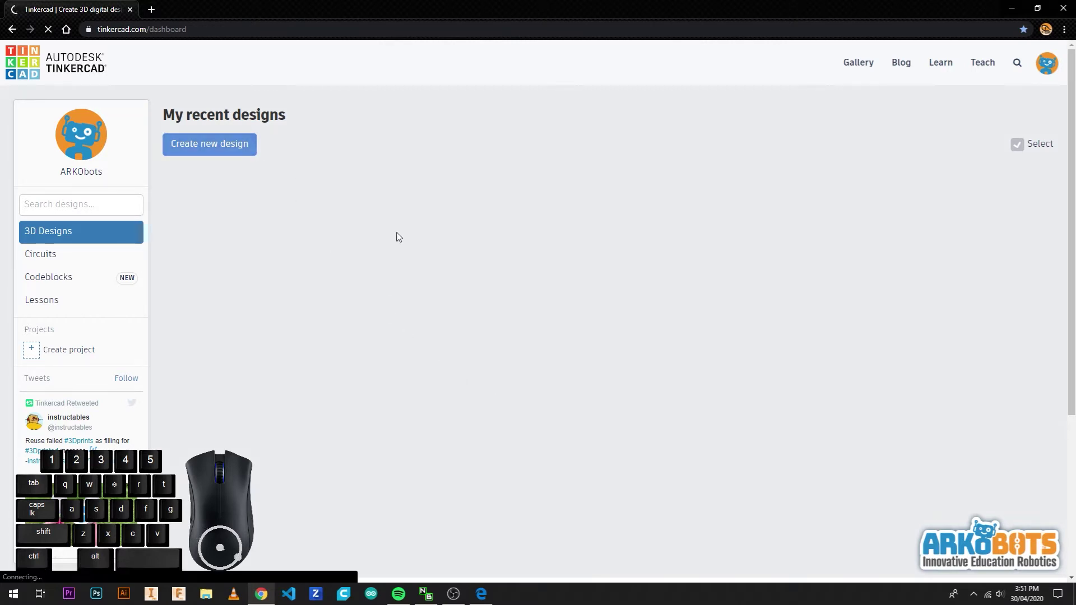
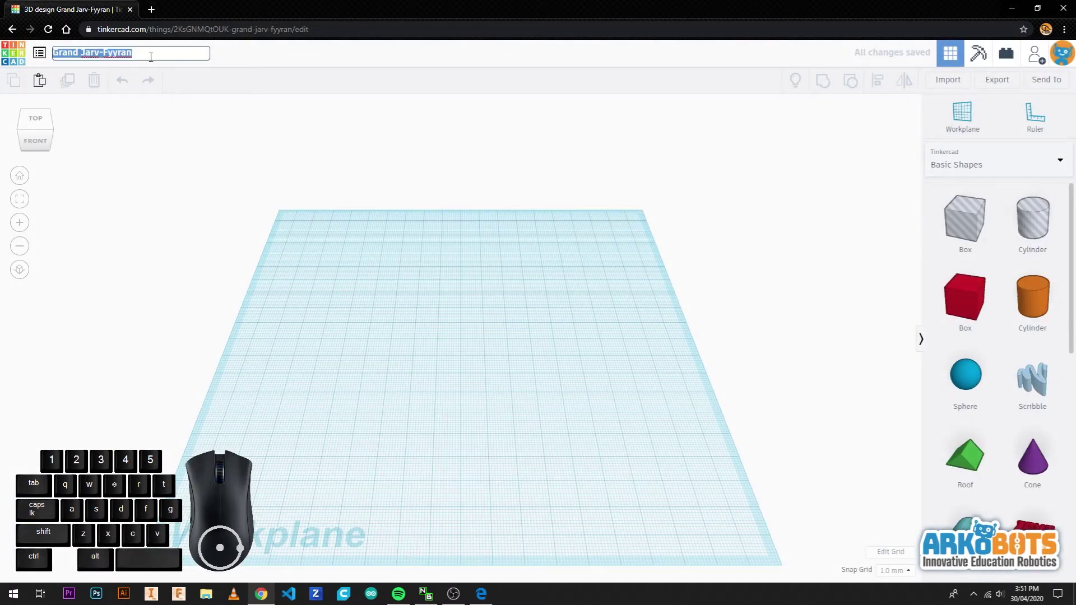
- Rename the design to 'ARKObots Robot V1'
key(shift+a)
key(t)
key(s)
key(space)
key(shift+r)
key(t)
key(space)
key(shift+v)
- Confirm the name and resize the workplane grid to 125 × 125 mm
key(1)
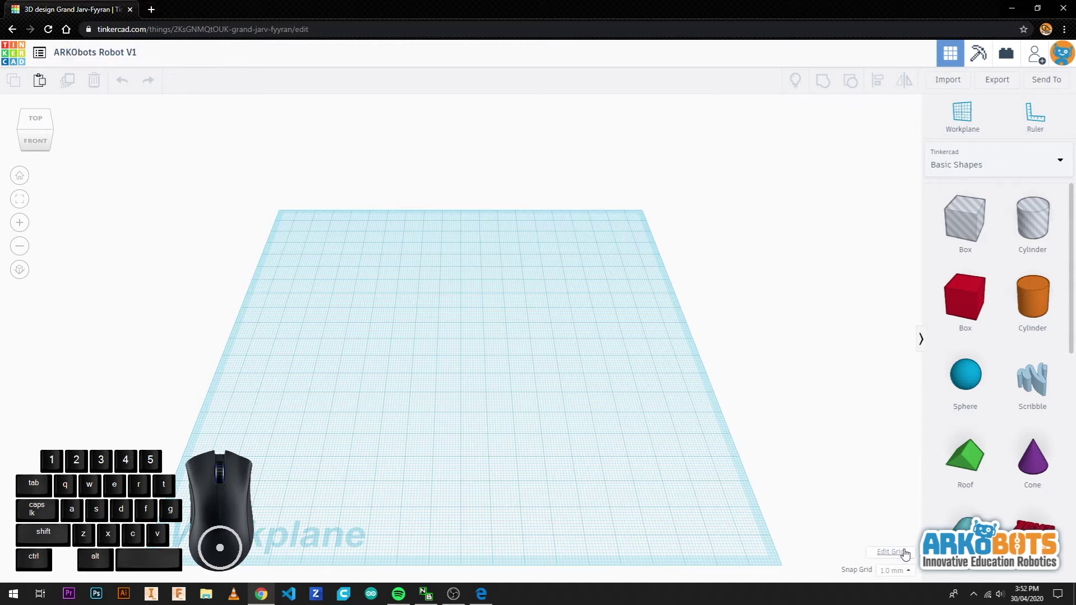
click(905, 555)
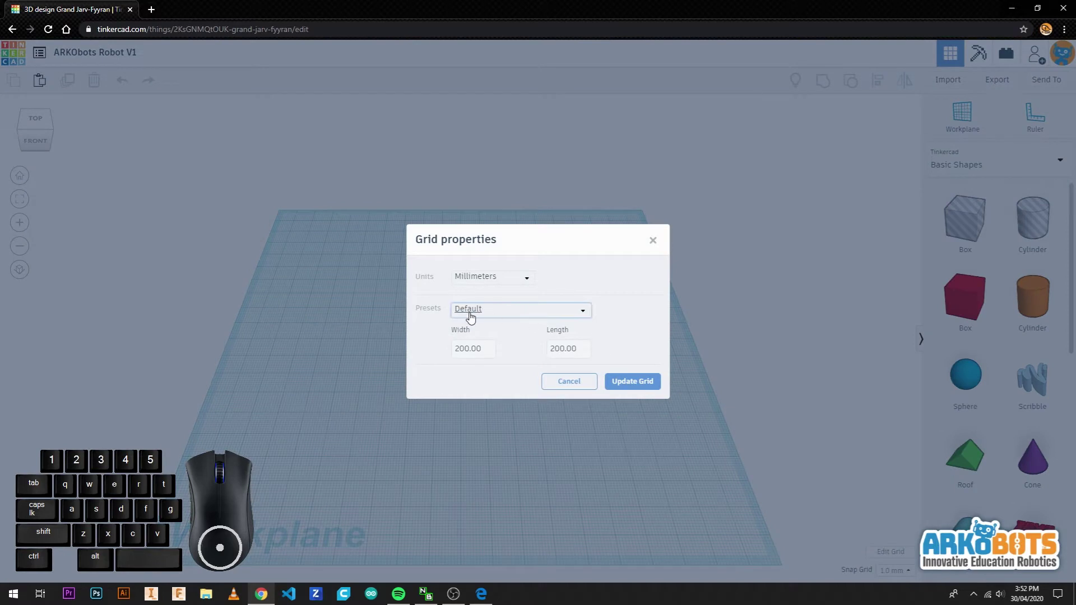
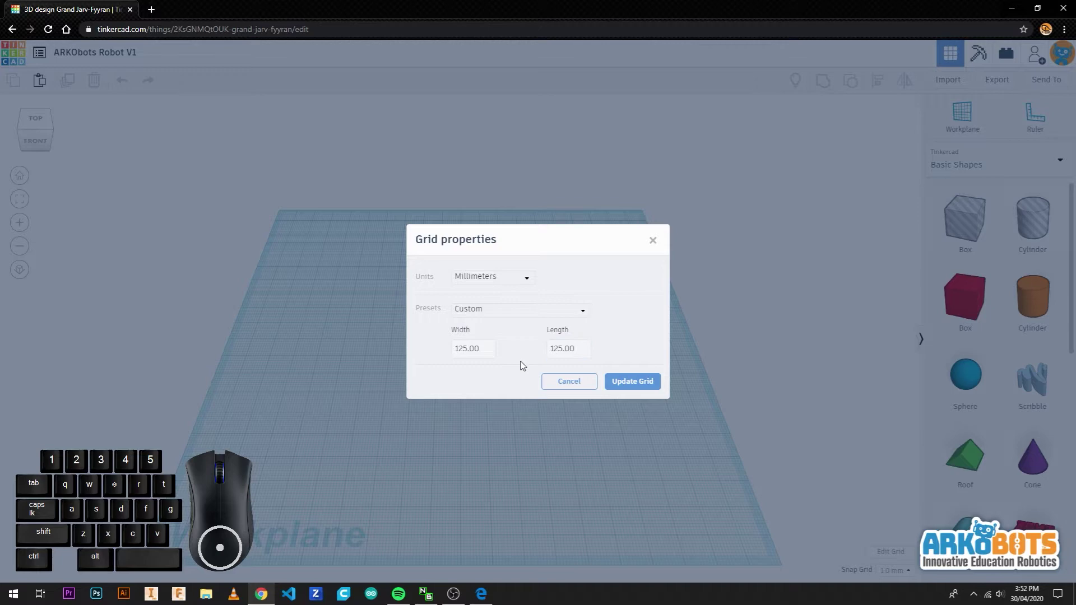
click(624, 384)
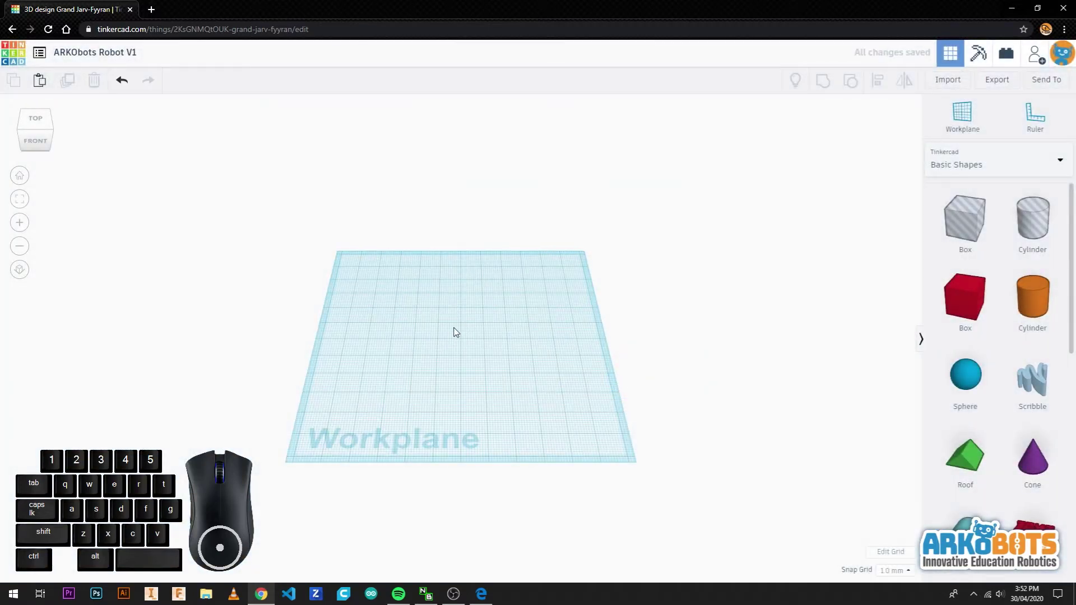
drag(469, 332, 524, 325)
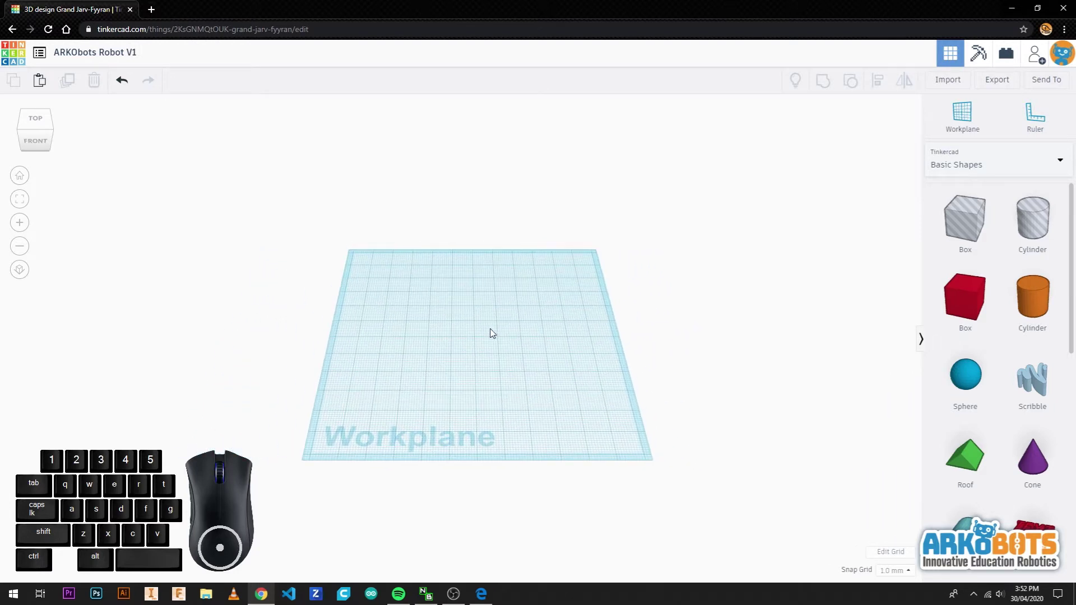
scroll(up, 3)
scroll(down, 3)
scroll(down, 3)
drag(504, 346, 505, 337)
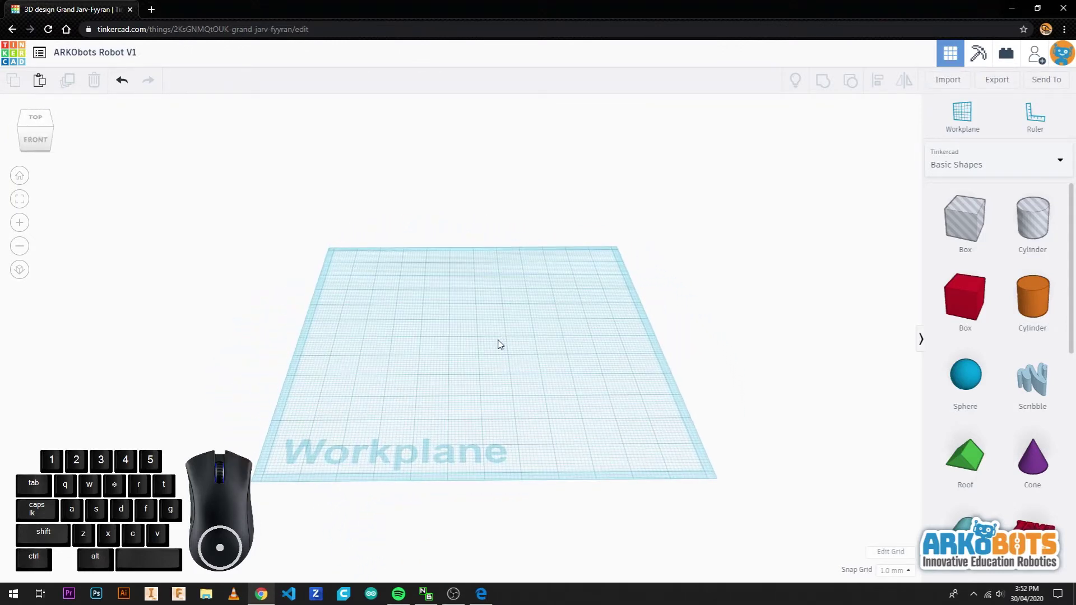
click(41, 129)
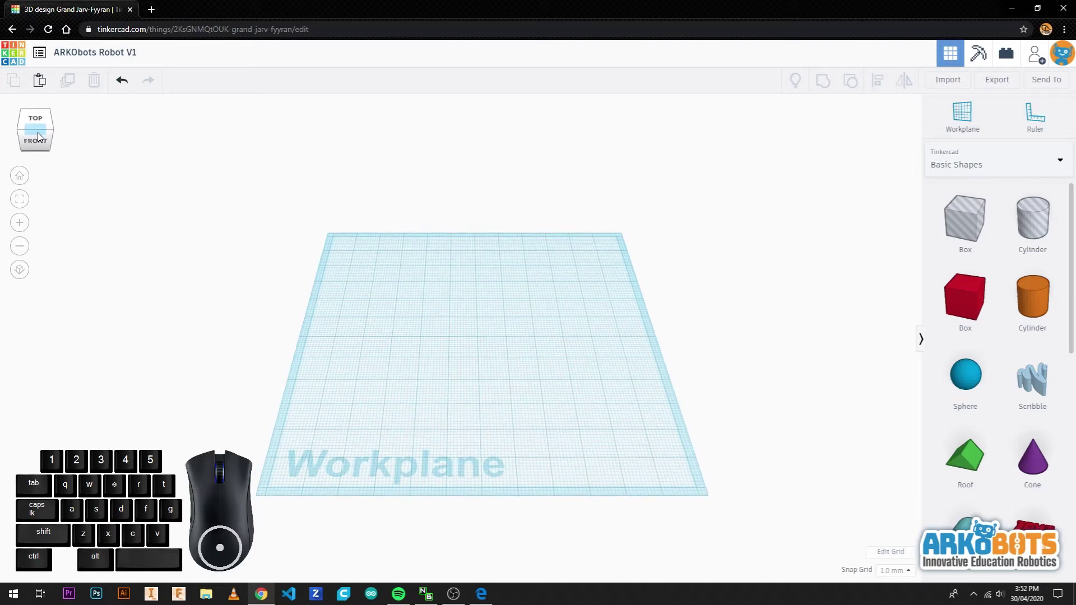
click(41, 120)
drag(54, 143, 54, 139)
double_click(24, 220)
double_click(23, 247)
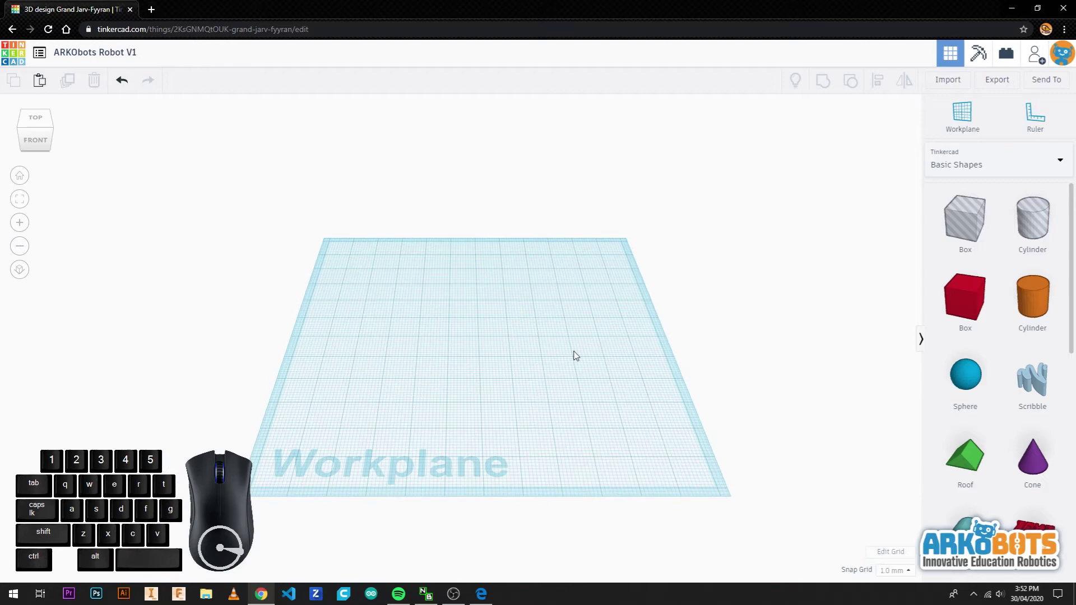
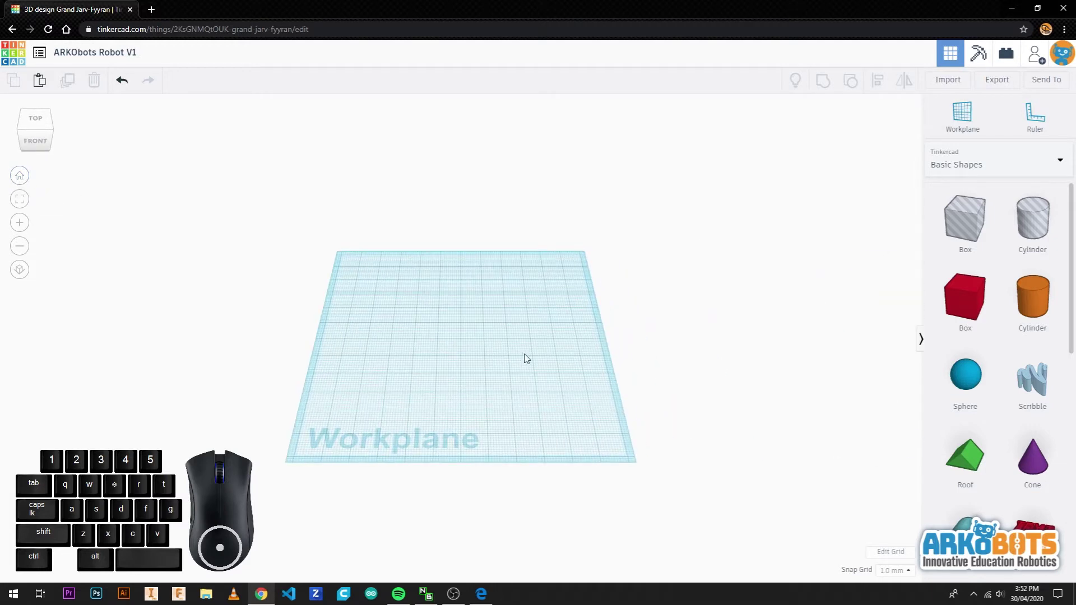
- Place a blue wedge, rotate it -180° and stretch it to roughly 90 × 30 × 30 mm
scroll(down, 3)
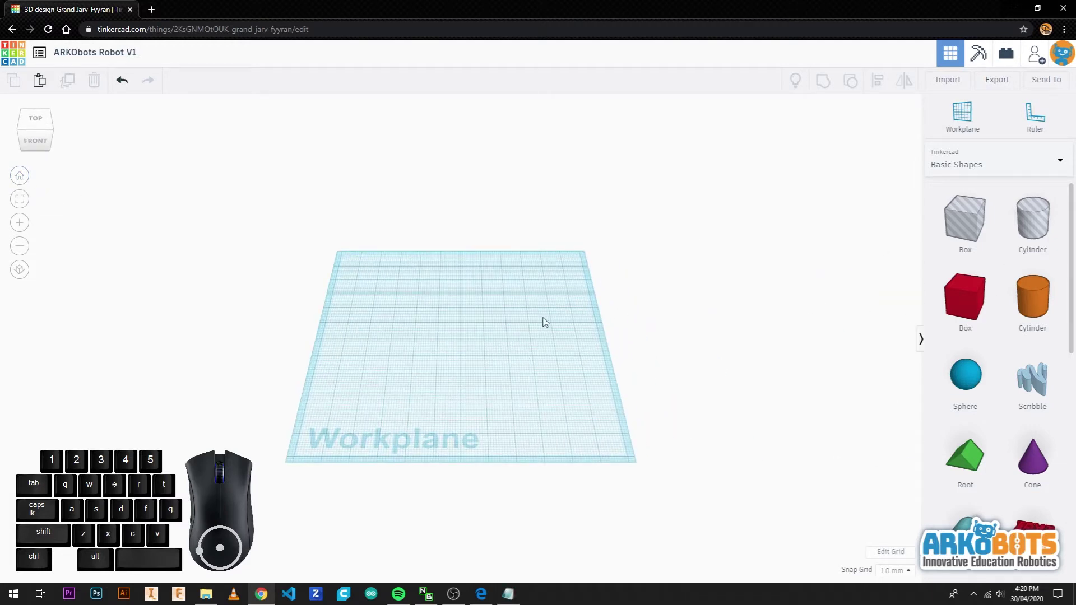
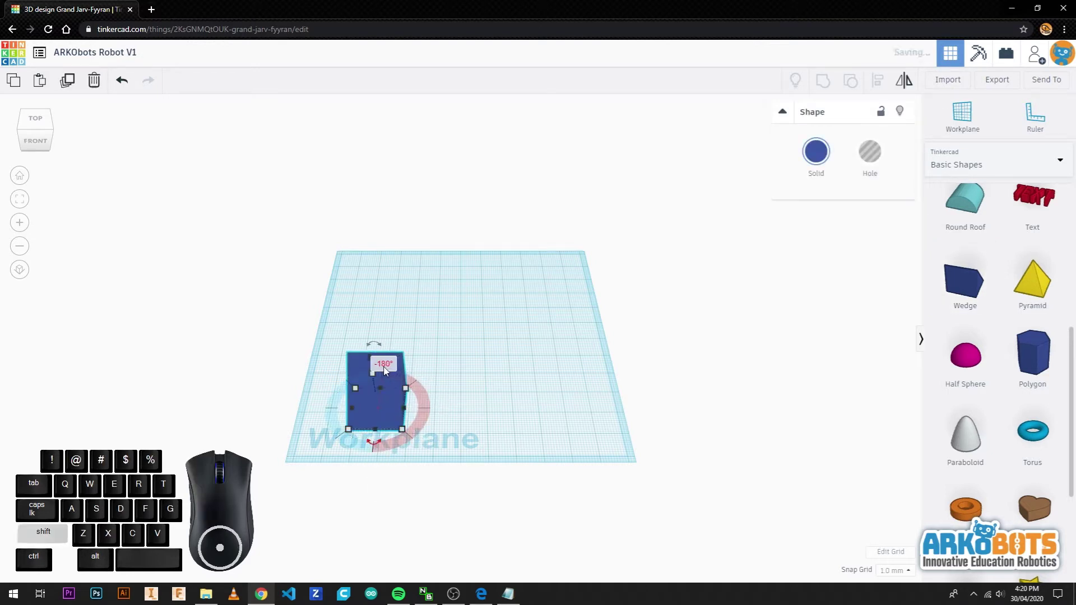
drag(407, 413, 590, 419)
drag(474, 433, 481, 456)
drag(477, 389, 476, 369)
drag(512, 429, 503, 423)
click(642, 416)
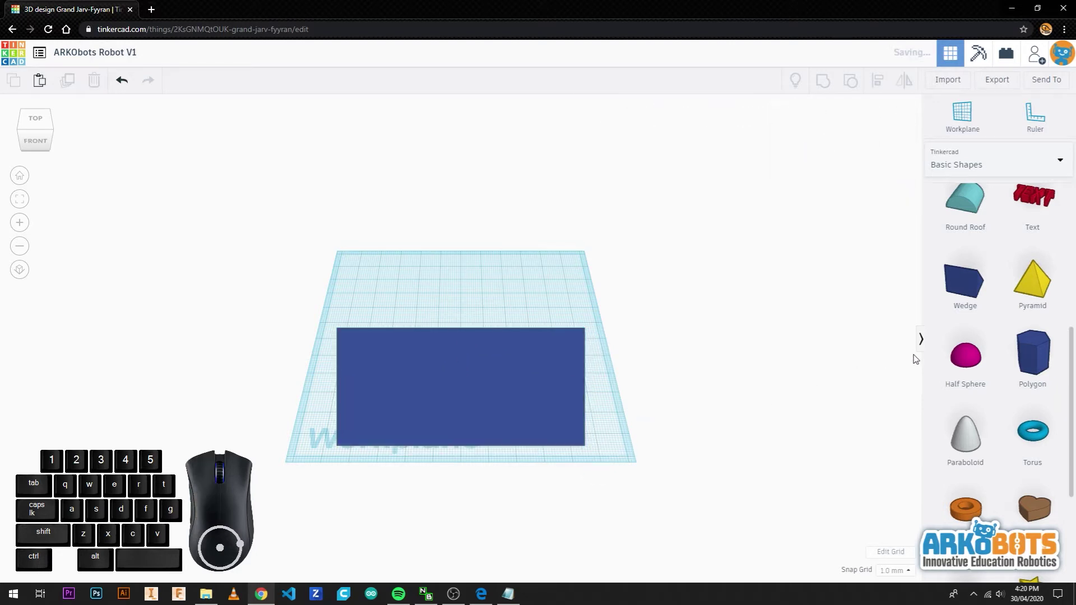
- Place a second wedge on the workplane and set it to Hole
click(963, 302)
click(442, 330)
drag(610, 321, 182, 356)
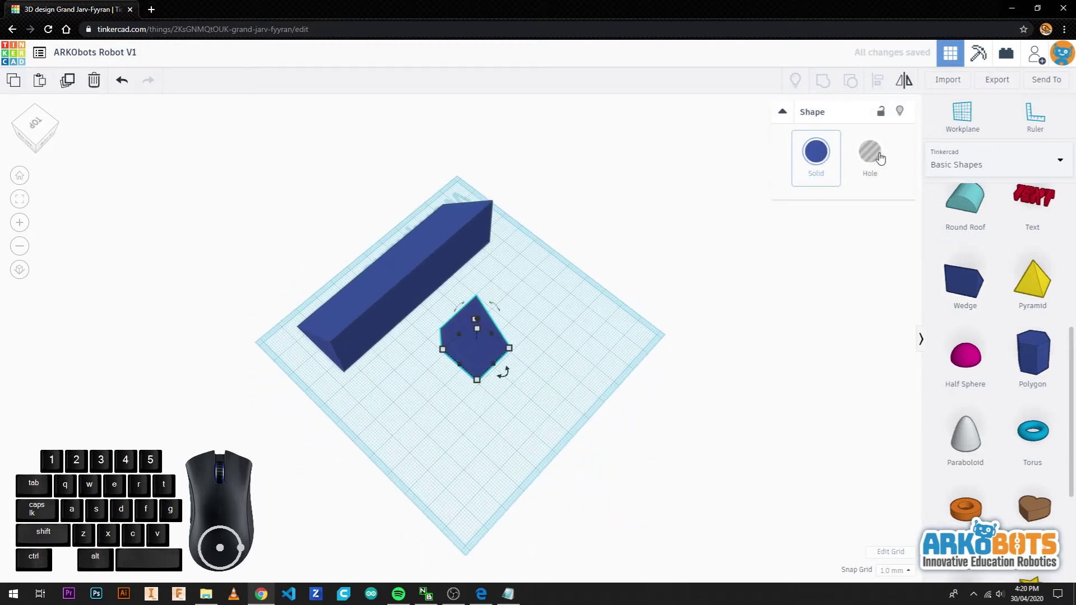
click(882, 159)
- Rotate the hole wedge parallel to the blue one and resize it to 86 mm long, 2 mm thin
drag(507, 379, 435, 310)
drag(497, 337, 599, 248)
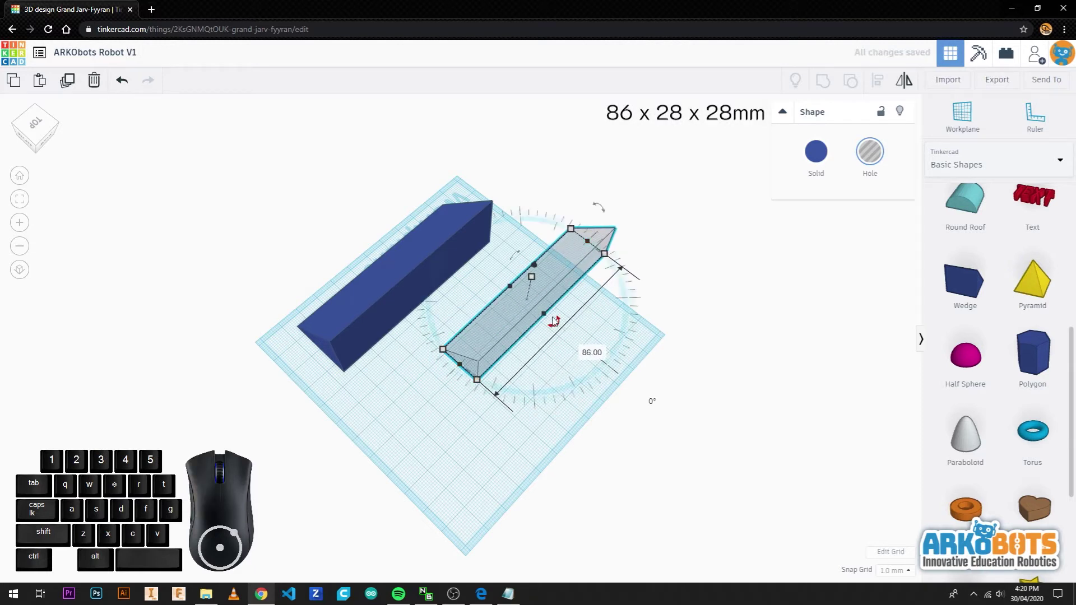
drag(548, 316, 562, 326)
click(540, 287)
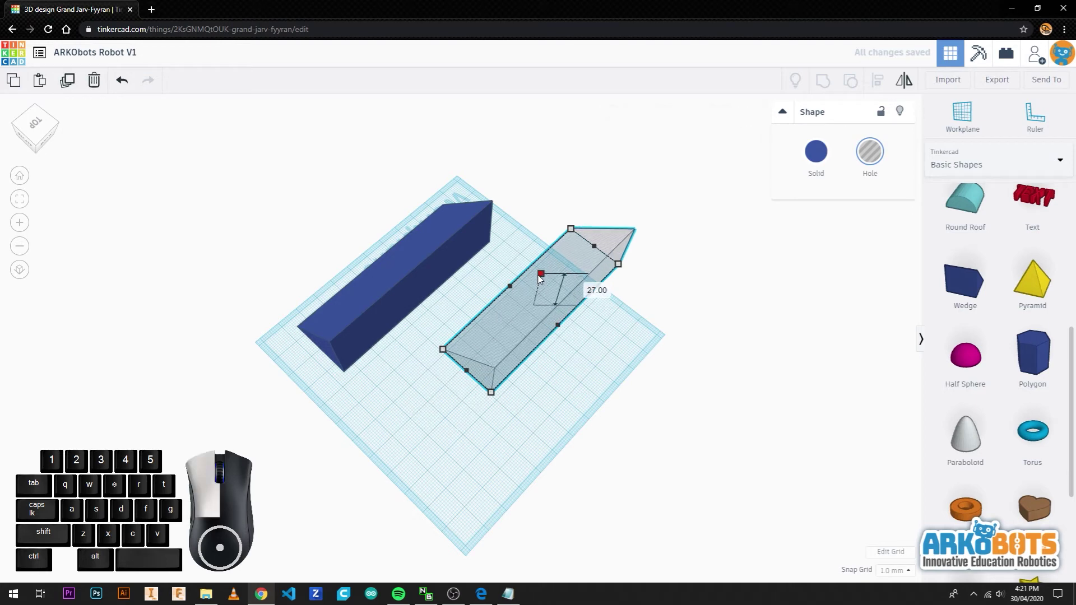
click(570, 363)
drag(530, 347, 532, 349)
drag(575, 407, 454, 330)
click(555, 261)
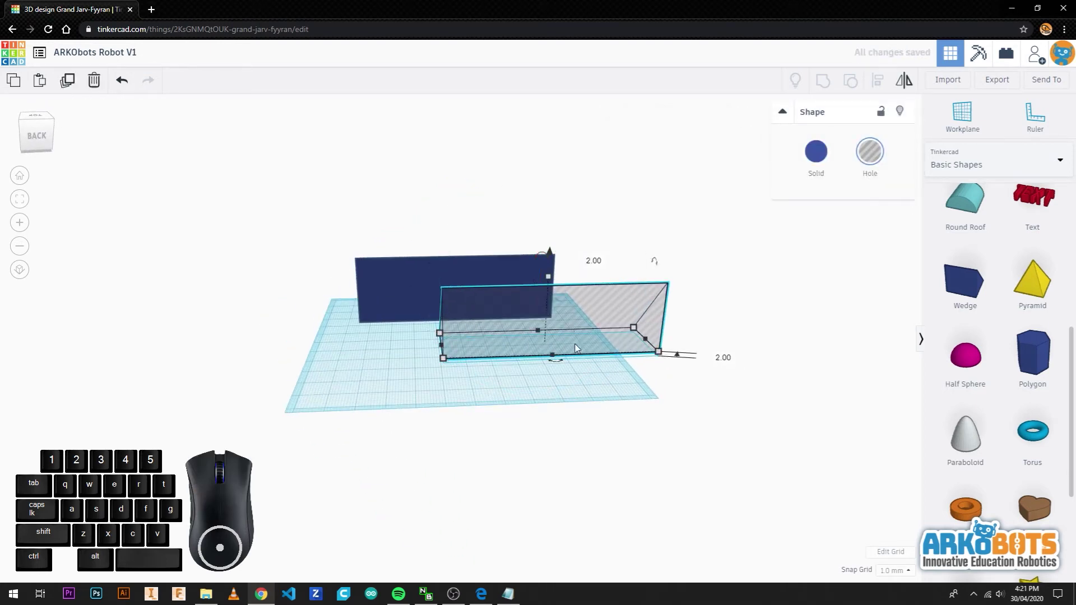
drag(582, 353, 541, 349)
drag(541, 349, 484, 318)
- Move the thin hole panel flush against the blue wedge's flat back, checking alignment
scroll(up, 3)
scroll(down, 3)
scroll(up, 3)
drag(458, 347, 464, 411)
scroll(up, 3)
drag(447, 375, 498, 507)
drag(415, 262, 407, 299)
drag(537, 458, 273, 335)
drag(365, 514, 580, 504)
click(392, 247)
drag(454, 231, 226, 315)
scroll(down, 3)
scroll(up, 3)
scroll(down, 3)
scroll(up, 3)
click(963, 301)
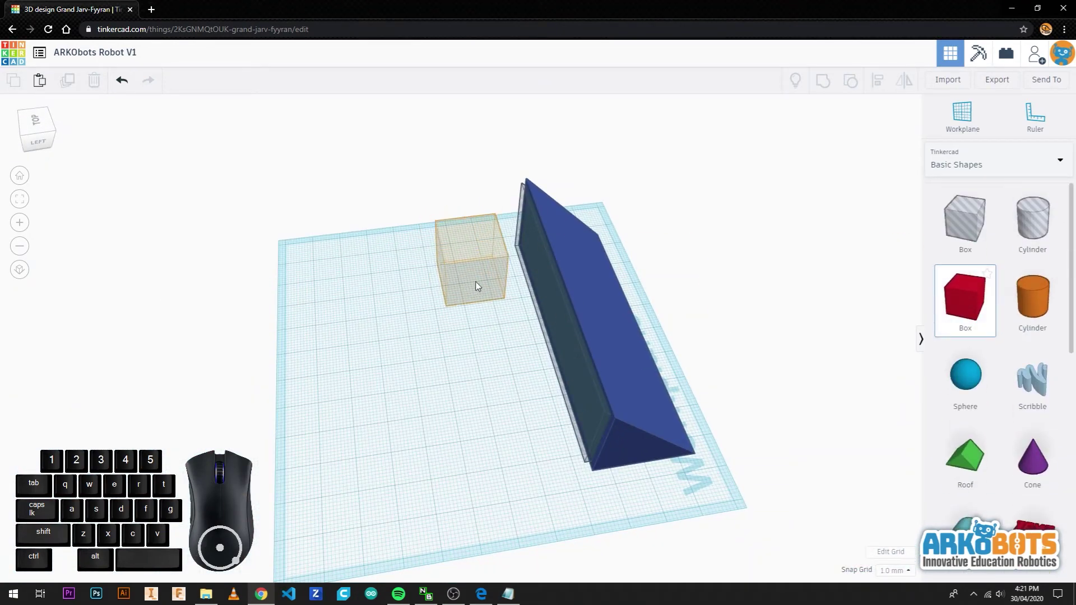
- Drop a red box onto the workplane and move it to the wedge's end
click(501, 272)
drag(402, 294, 927, 307)
drag(521, 451, 622, 386)
scroll(up, 3)
click(452, 500)
drag(632, 424, 268, 501)
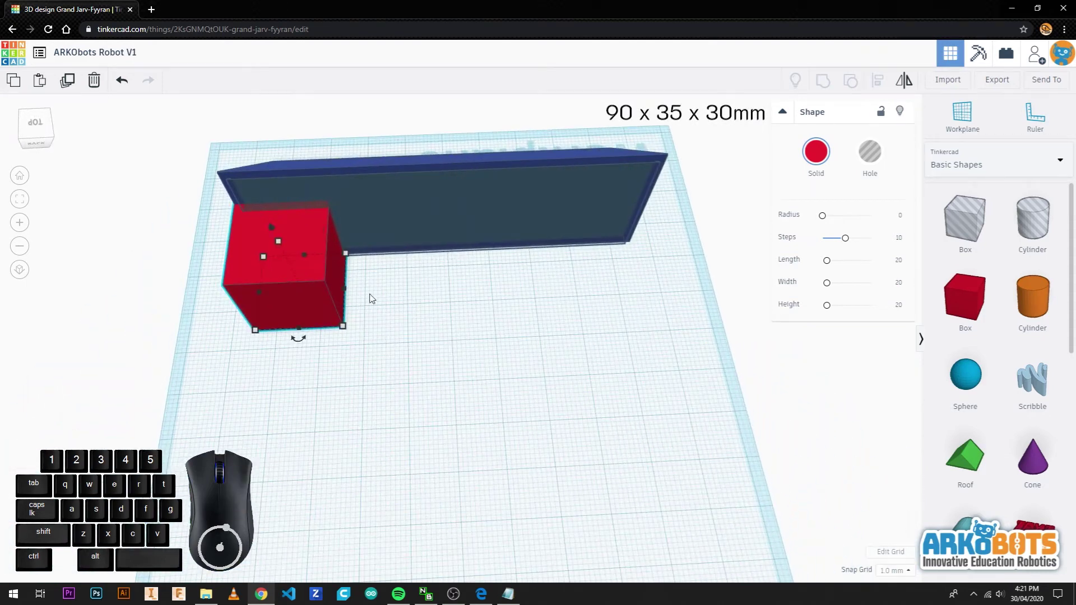
- Stretch the red box to 90 × 35 × 30 mm
drag(352, 291, 646, 287)
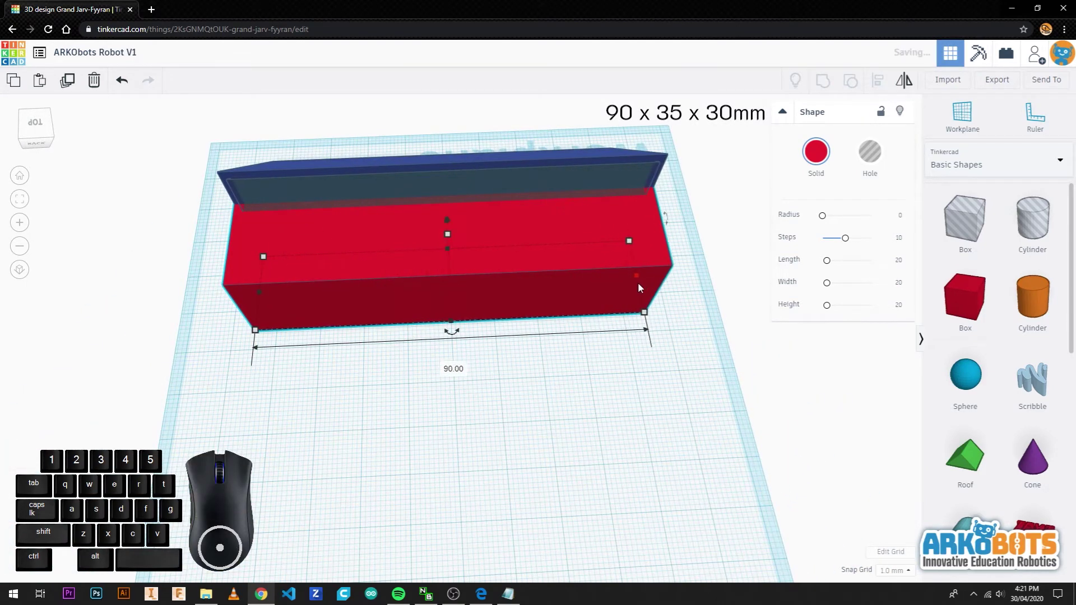
drag(457, 327, 460, 391)
drag(455, 272, 455, 246)
click(624, 425)
- Add a hole box beside the red box and size it to 86 × 31 × 28 mm
click(965, 225)
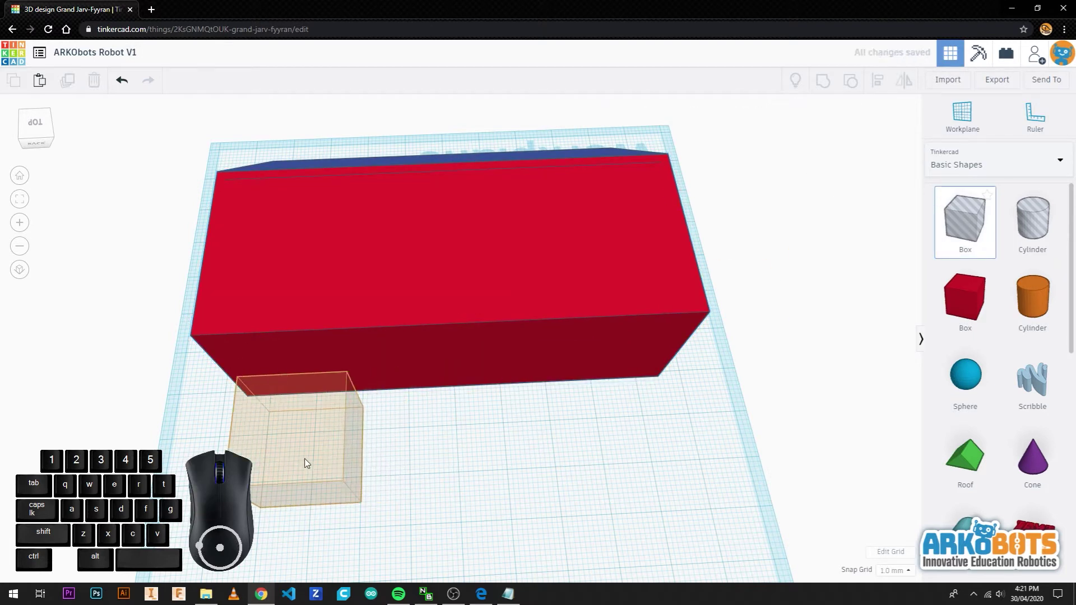
click(306, 455)
drag(354, 450, 666, 443)
drag(461, 495, 466, 556)
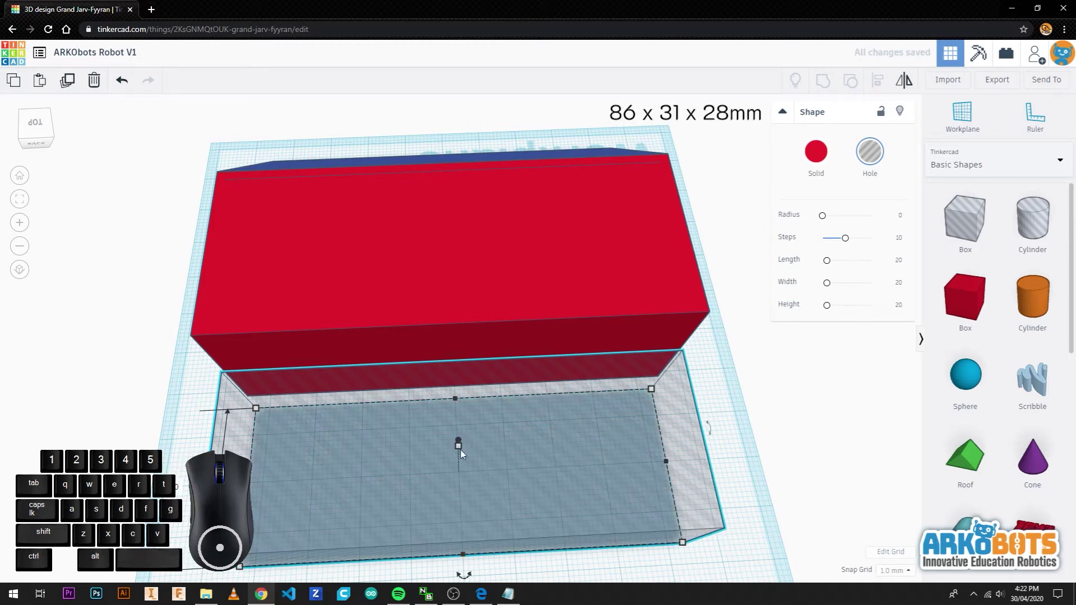
drag(492, 467, 492, 443)
drag(463, 407, 470, 377)
click(461, 362)
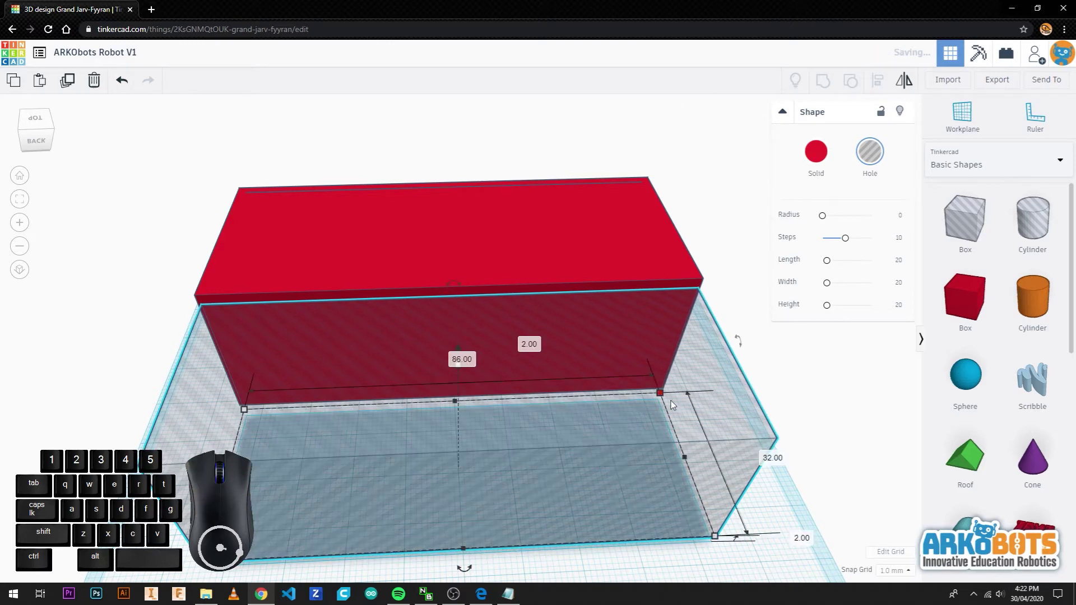
- Set the hole 2 mm inside and 2 mm up within the red box and group them
drag(606, 495, 566, 330)
click(753, 434)
scroll(up, 3)
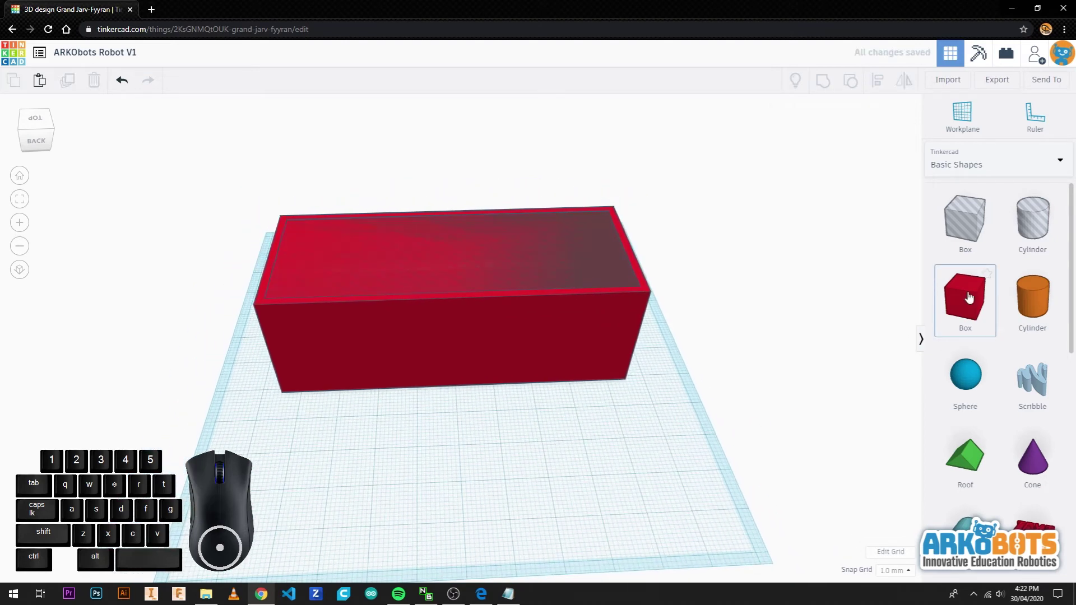
- Add another red box and position it against the main box's side
click(972, 300)
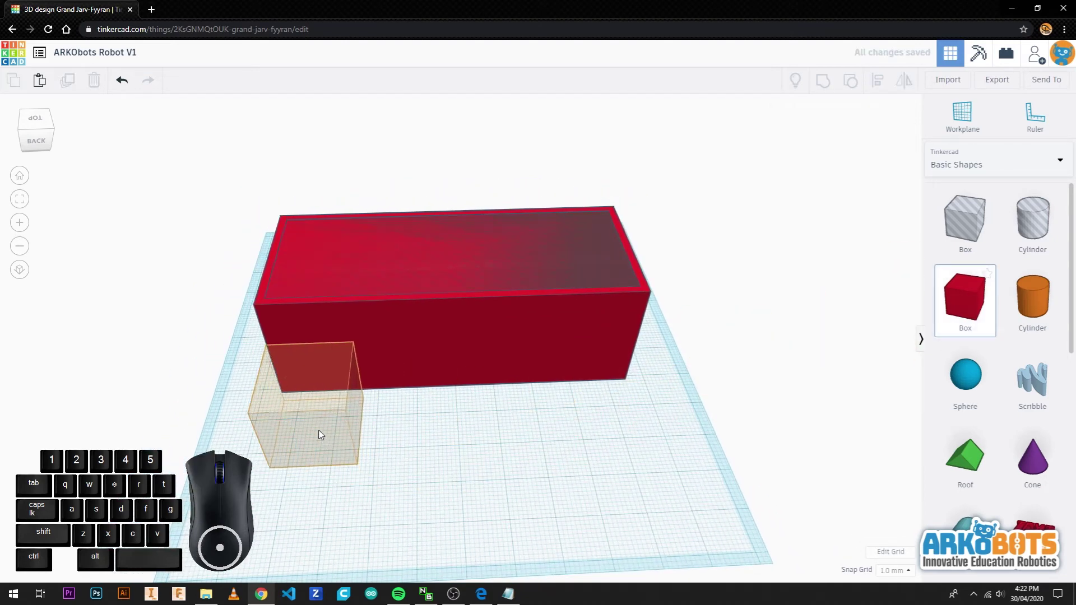
click(320, 428)
drag(224, 451, 498, 395)
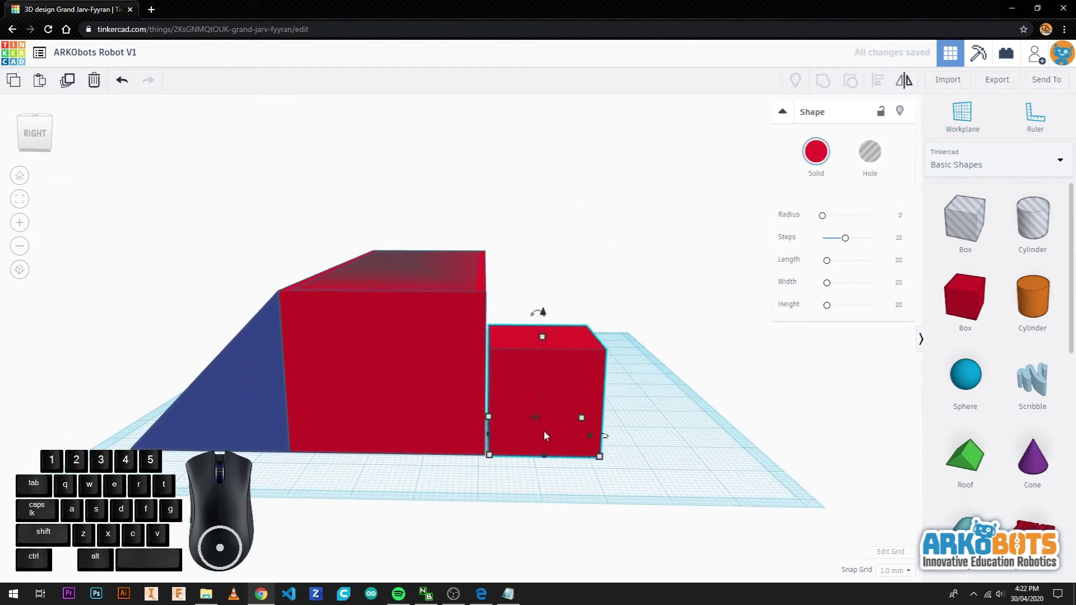
- Stretch the red block into a 90 × 12 × 10 mm ledge along the full box length
drag(672, 426, 396, 498)
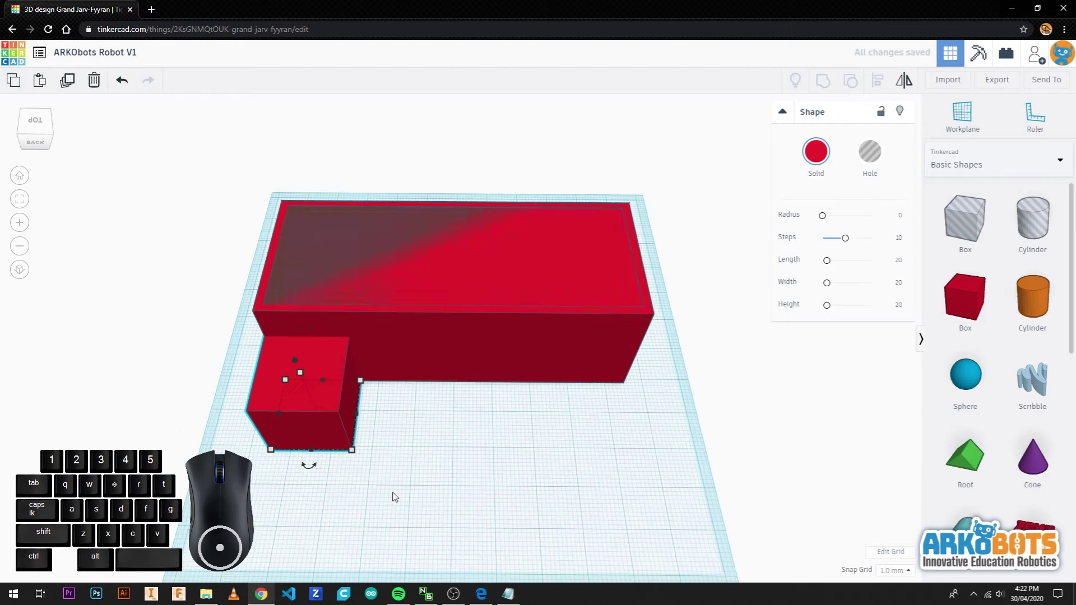
drag(363, 417, 637, 434)
drag(454, 459, 461, 430)
click(454, 371)
drag(586, 479, 386, 432)
scroll(up, 3)
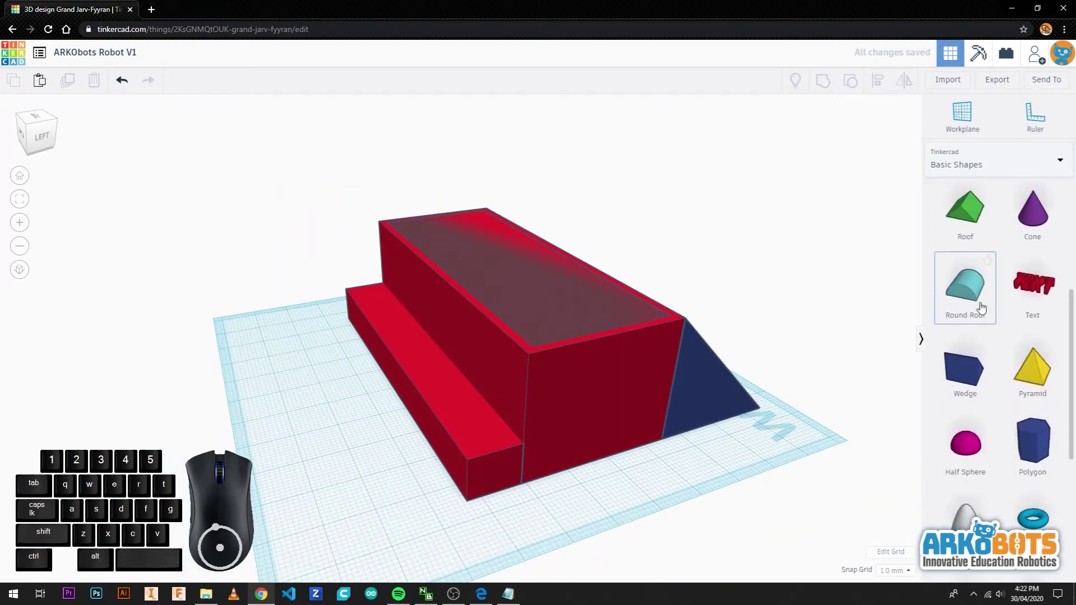
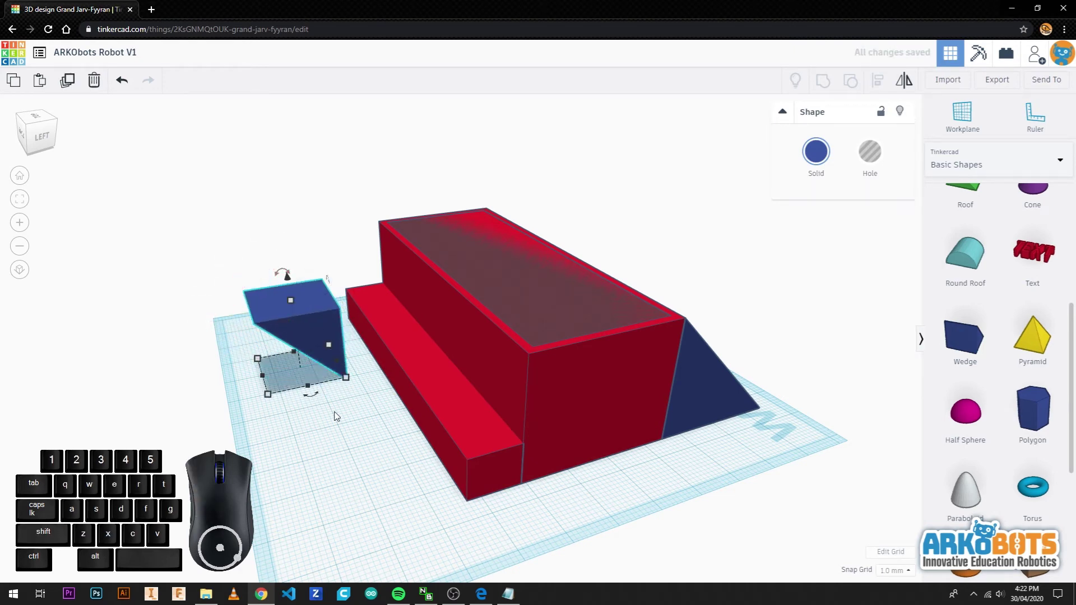
- Resize the new blue wedge to about 90 mm long, 11 mm wide and 30 mm high
click(362, 433)
drag(243, 424, 692, 438)
drag(599, 449, 577, 465)
click(576, 466)
drag(573, 468, 540, 500)
click(670, 423)
drag(671, 427, 353, 436)
click(318, 374)
drag(324, 414, 609, 471)
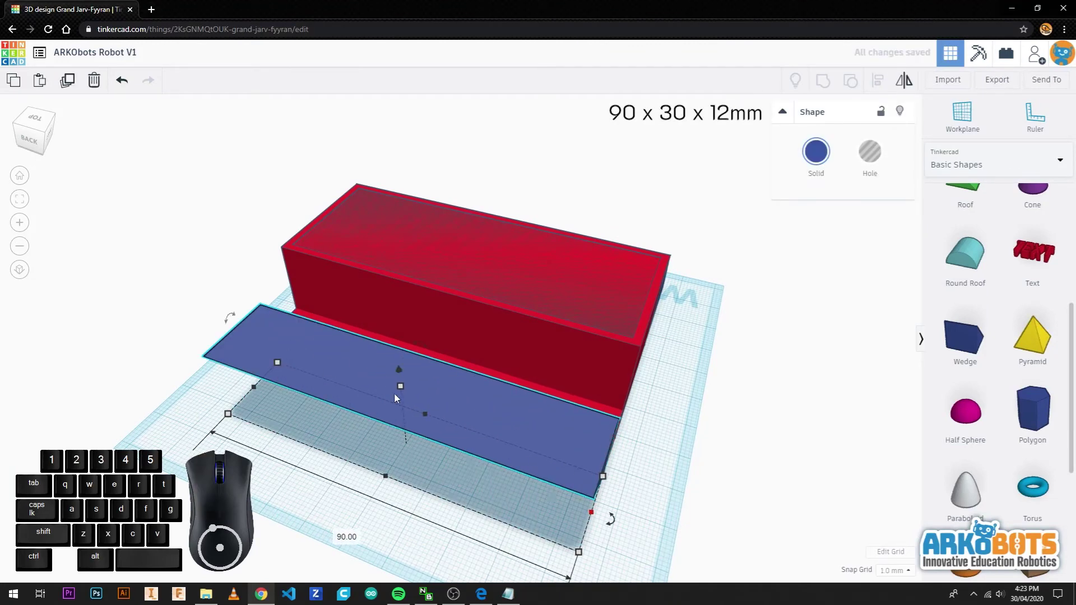
- Turn the wedge to slope outward, place it flush against the box's other long side, and select all six shapes
drag(405, 392, 405, 368)
drag(421, 502, 251, 451)
drag(314, 387, 347, 393)
click(306, 403)
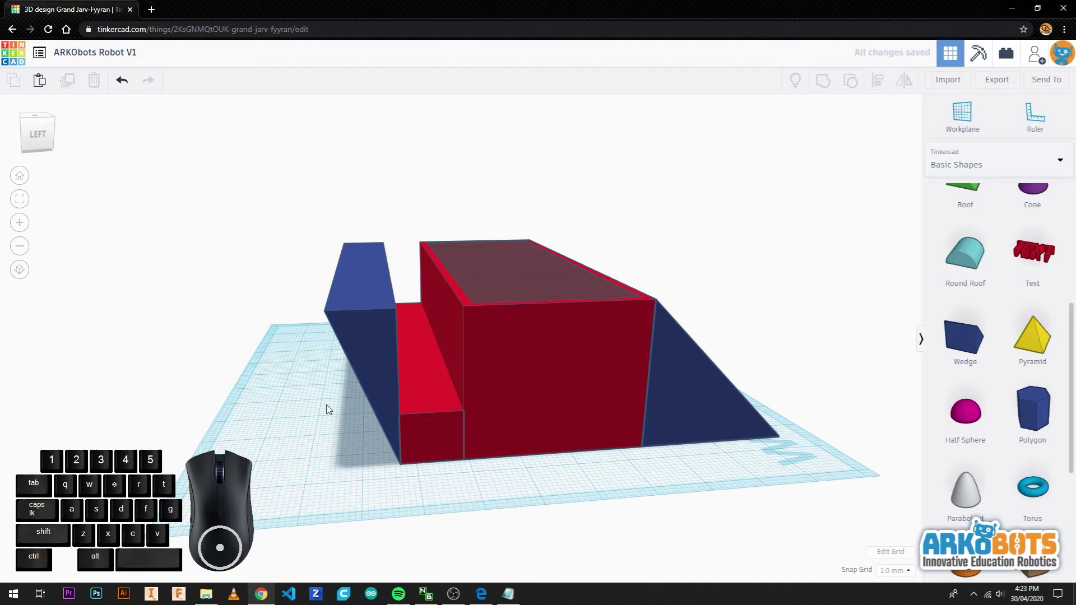
drag(330, 408, 306, 447)
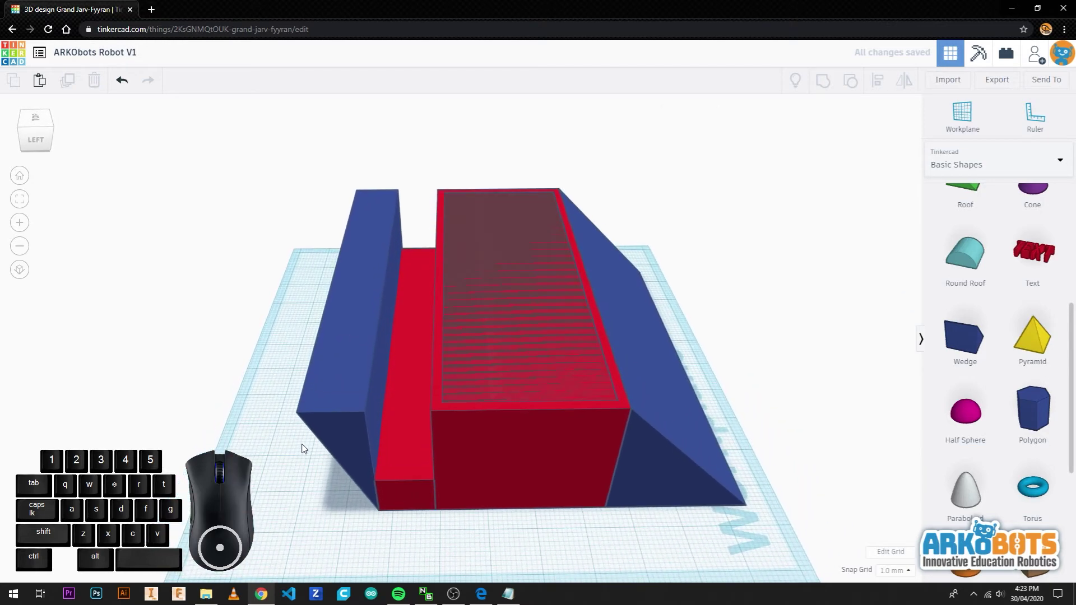
drag(809, 533, 232, 146)
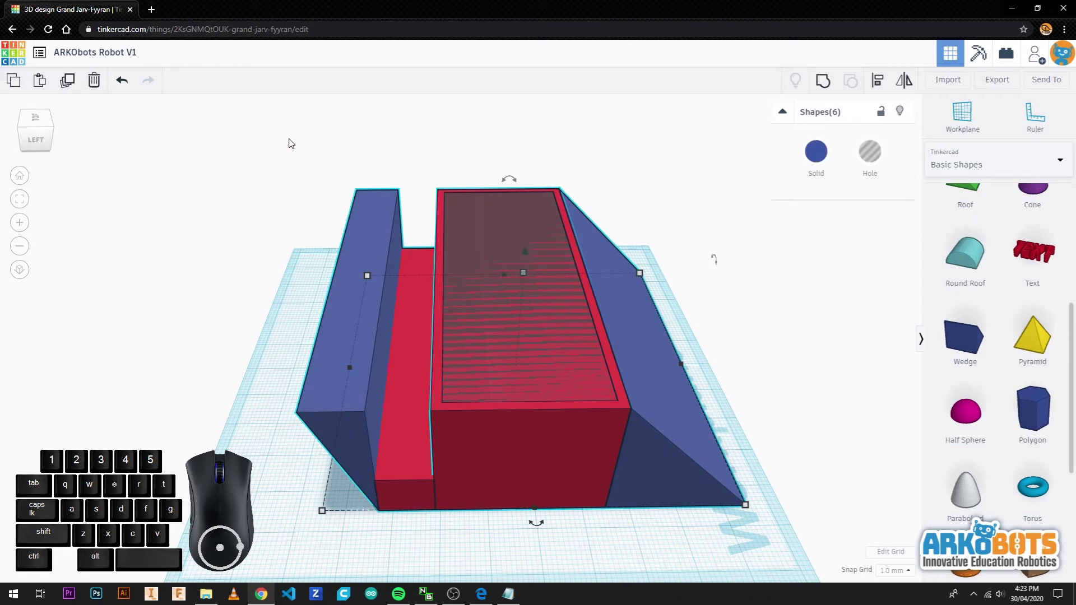
- Group all six shapes into one hollow blue chassis body and view it from above
click(820, 90)
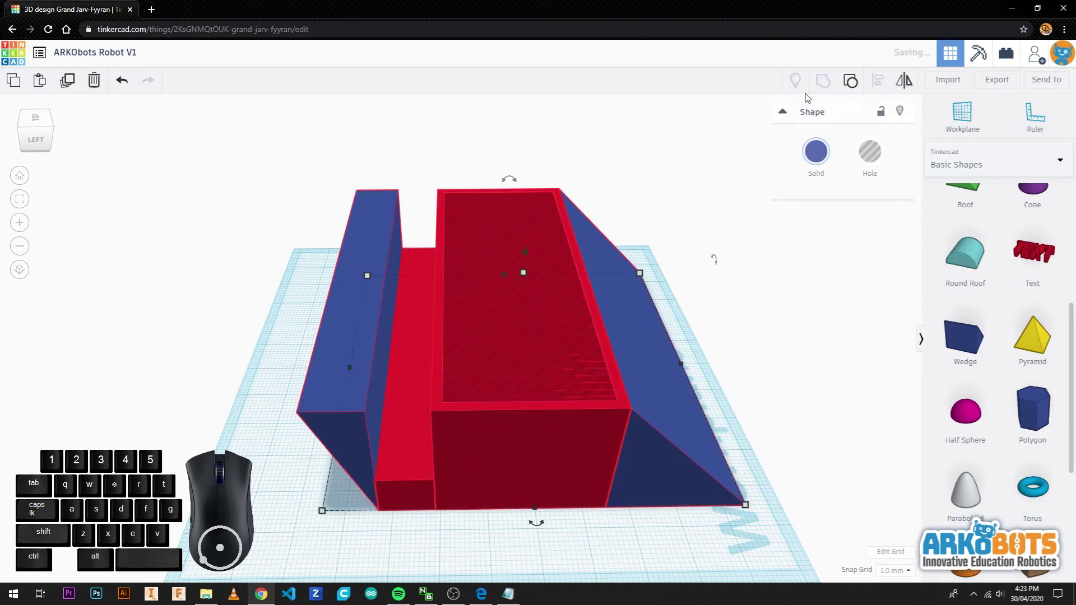
click(676, 186)
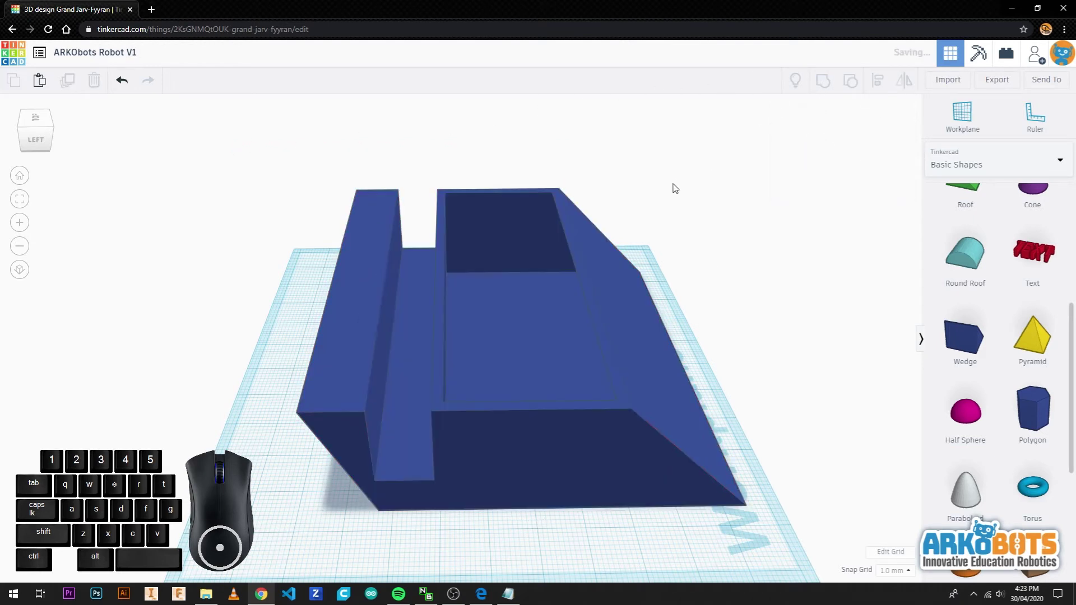
drag(227, 267, 328, 263)
drag(618, 216, 769, 266)
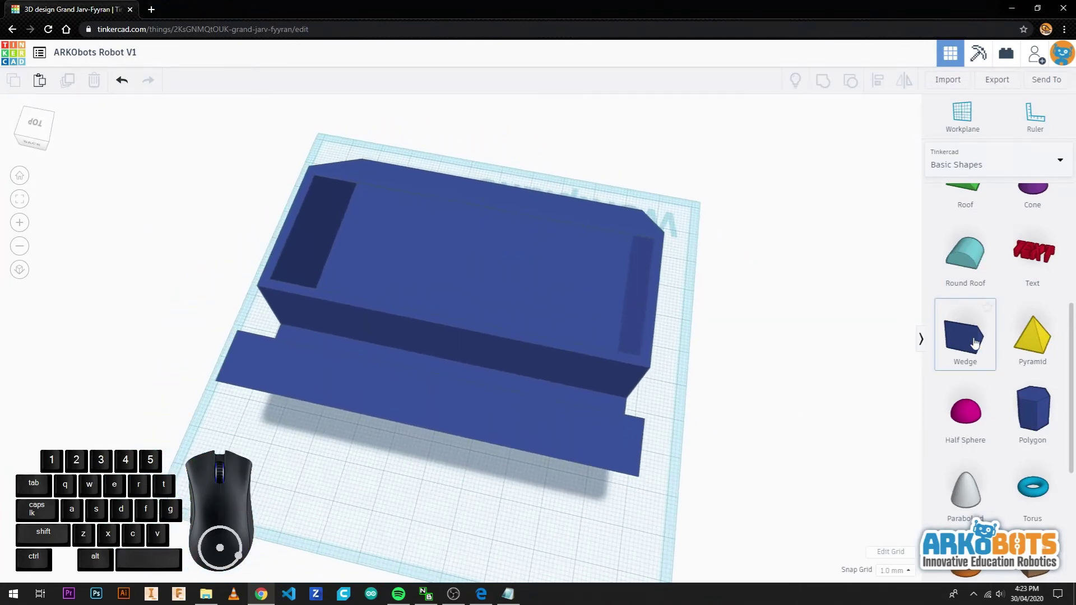
- Add a hole Box onto the workplane near the chassis front ledge
scroll(down, 3)
scroll(up, 3)
scroll(down, 3)
click(962, 237)
click(369, 490)
drag(397, 544, 378, 462)
click(381, 473)
click(357, 443)
- Resize the hole box into a thin slot and move it onto the cavity wall
drag(368, 492, 365, 454)
drag(339, 388, 339, 392)
drag(337, 374, 338, 336)
drag(377, 487, 394, 508)
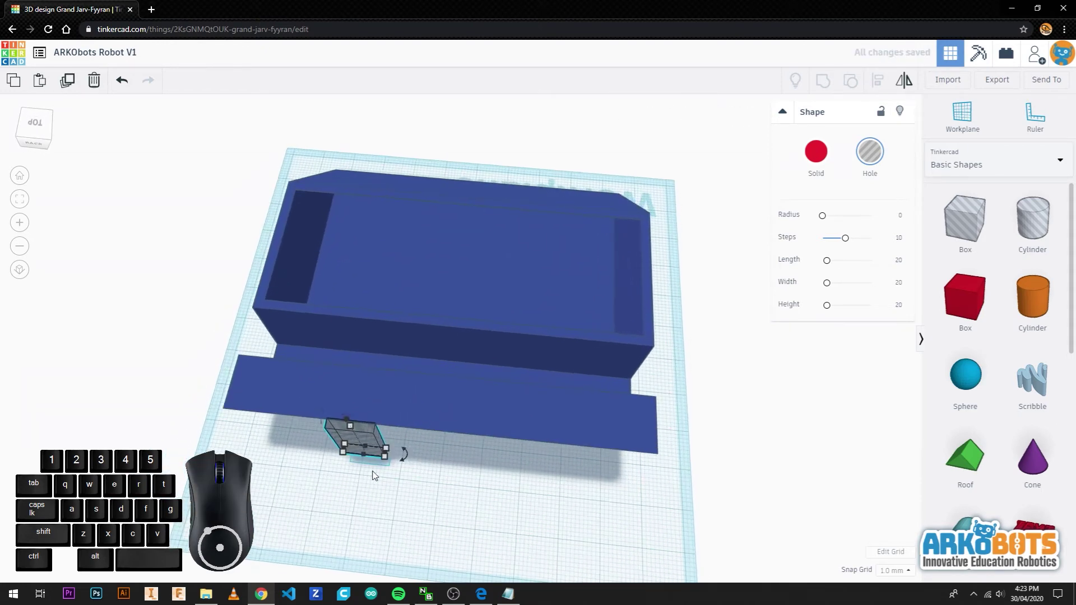
drag(377, 454, 463, 360)
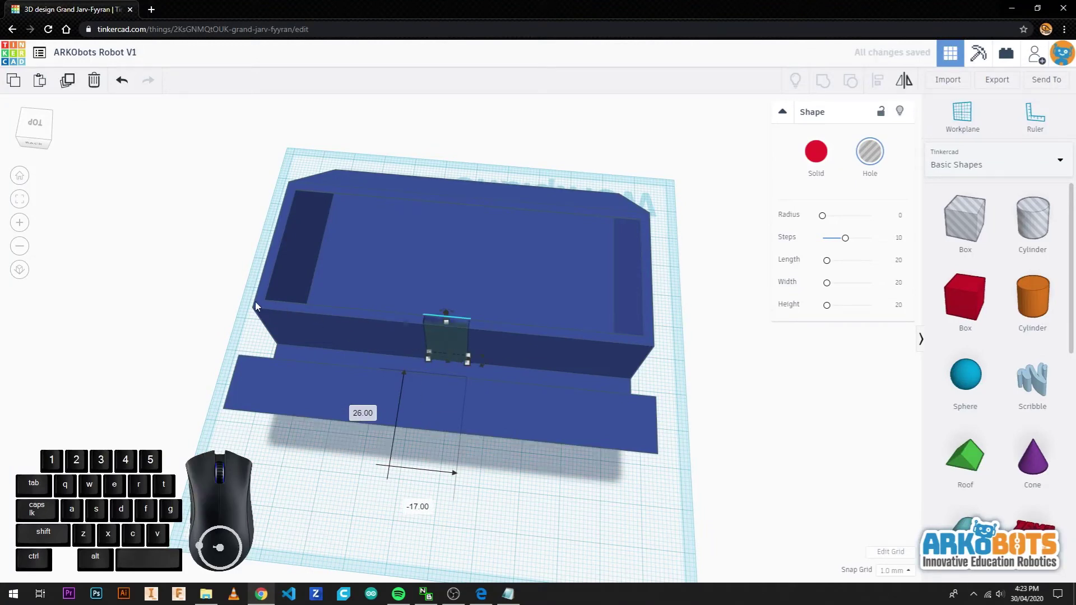
- Group the hole box with the chassis to cut the wire slot through the wall
click(714, 400)
drag(692, 430, 357, 413)
click(453, 299)
click(418, 356)
click(830, 88)
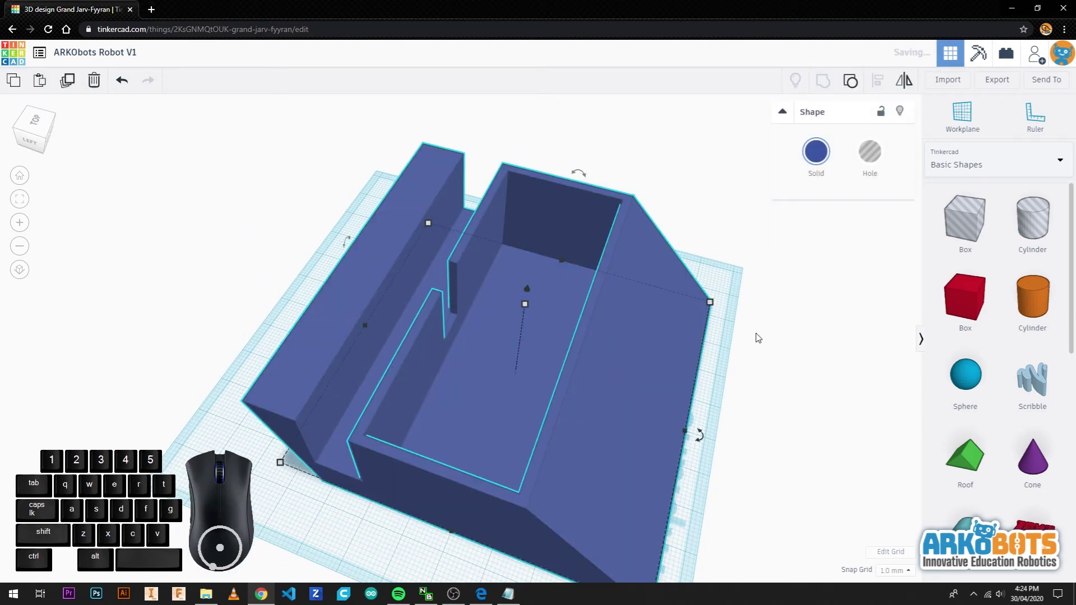
click(761, 335)
drag(462, 384, 593, 383)
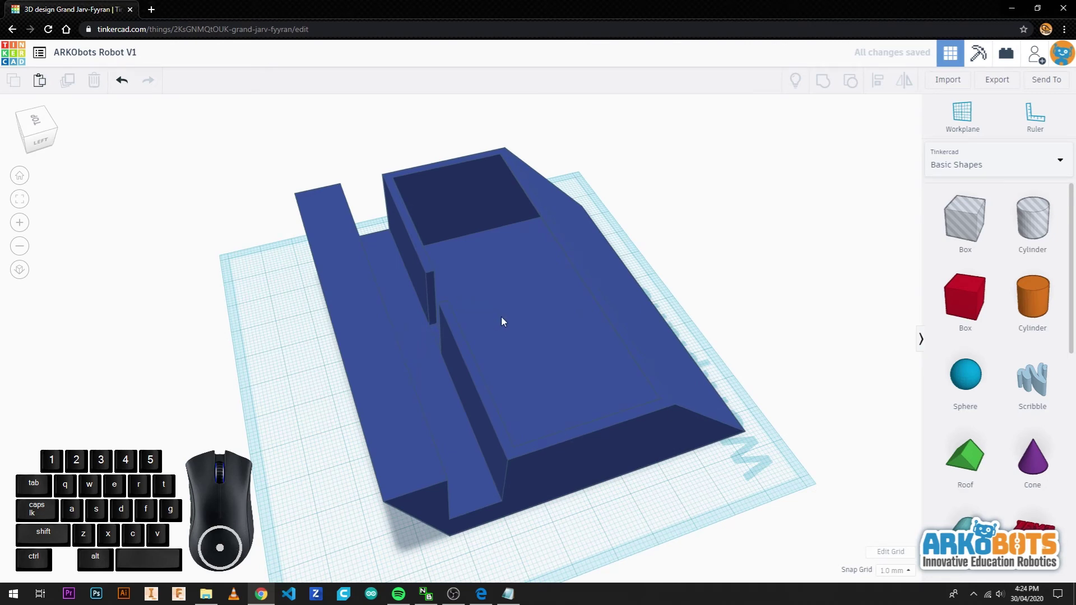
- Place a 6 x 6 mm orange cylinder post tight into one cavity corner
drag(754, 339, 378, 379)
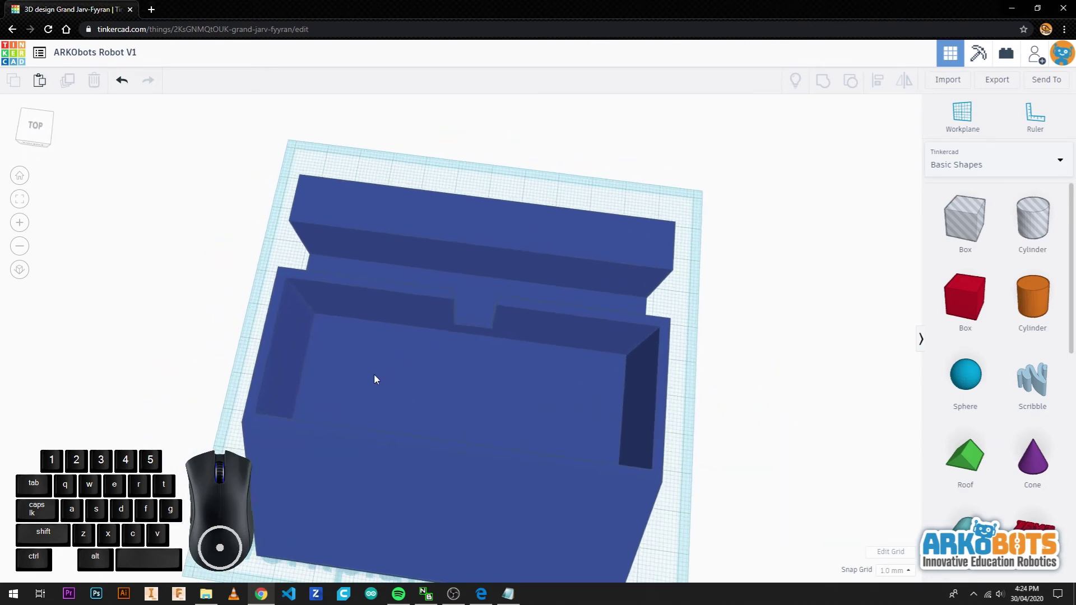
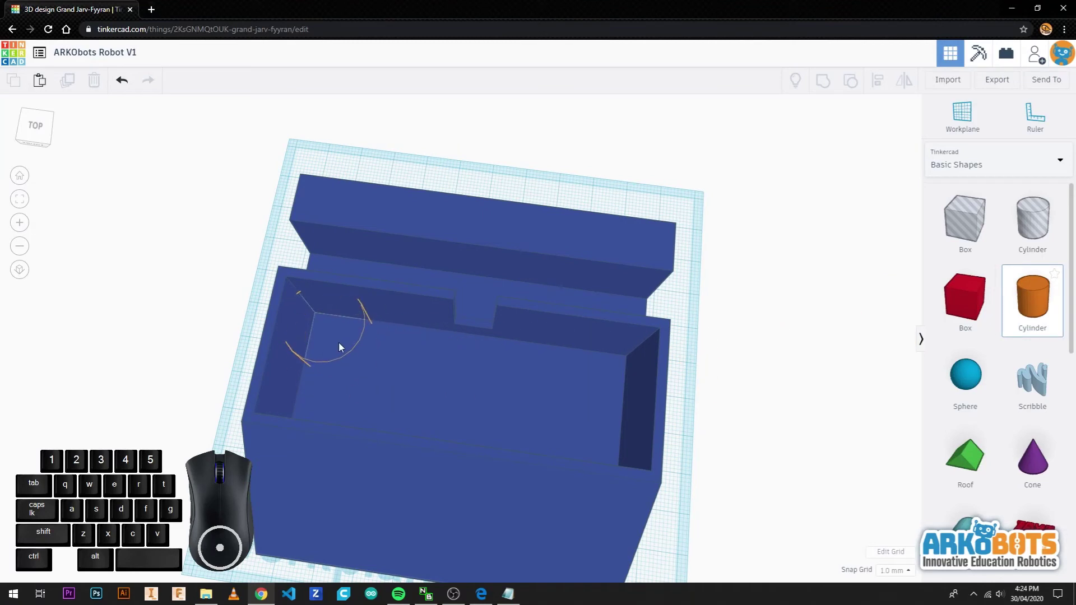
click(344, 348)
drag(372, 387, 331, 331)
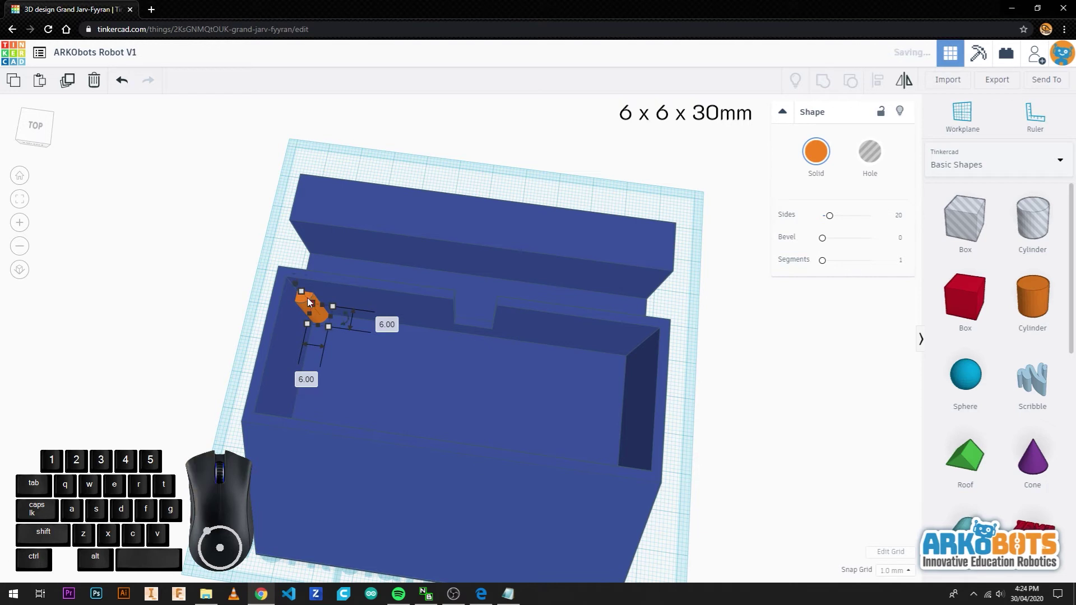
drag(308, 296, 297, 282)
drag(228, 283, 277, 304)
scroll(down, 3)
drag(286, 372, 623, 356)
scroll(up, 3)
click(449, 333)
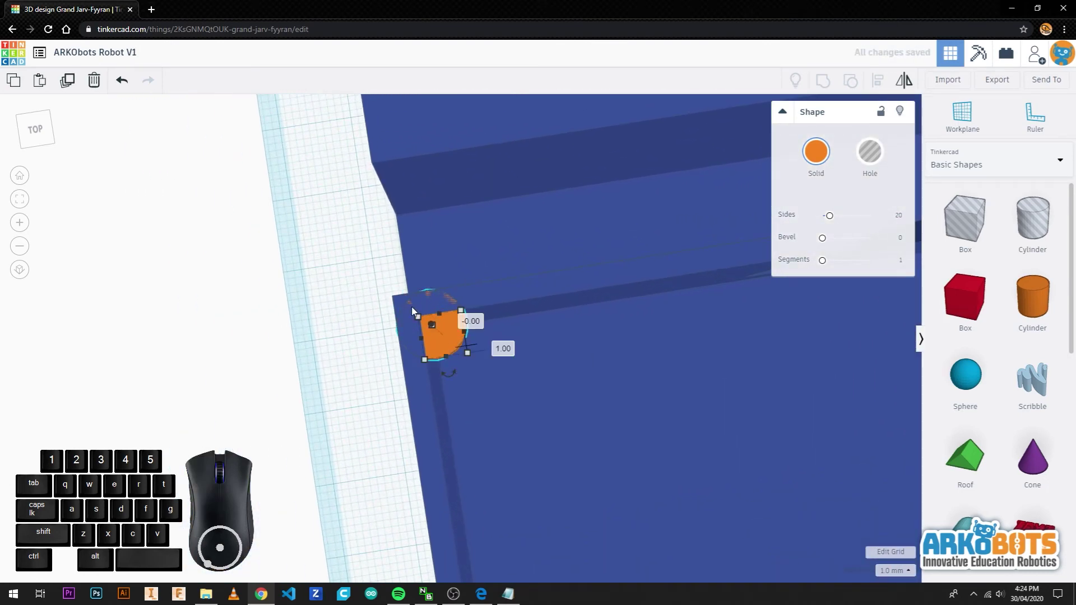
- Duplicate the corner post and fit the copy into the opposite cavity corner
scroll(up, 3)
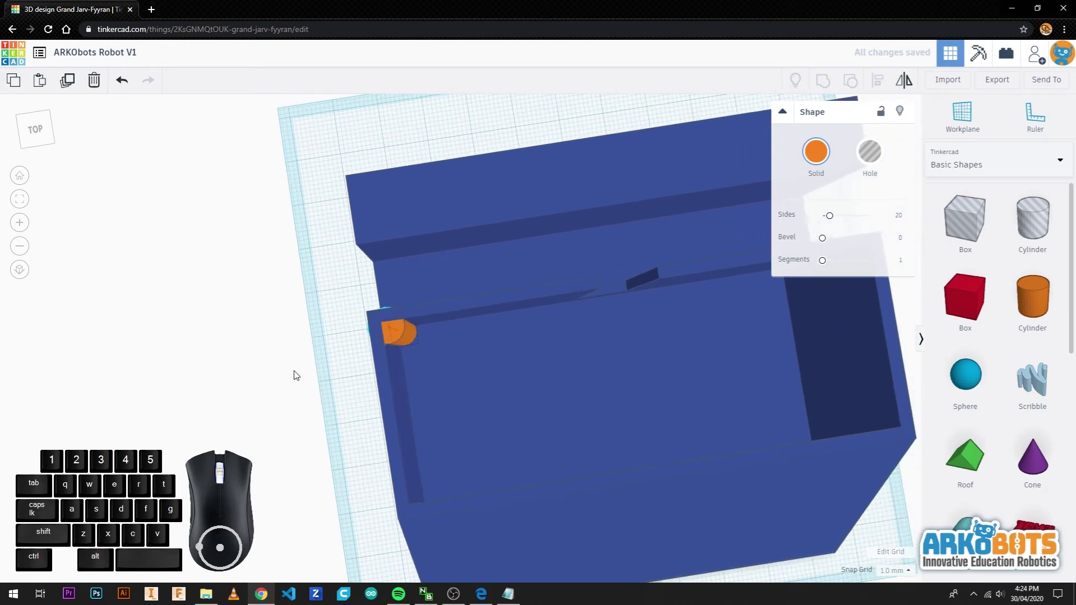
middle_click(164, 374)
key(ctrl+c)
key(ctrl+v)
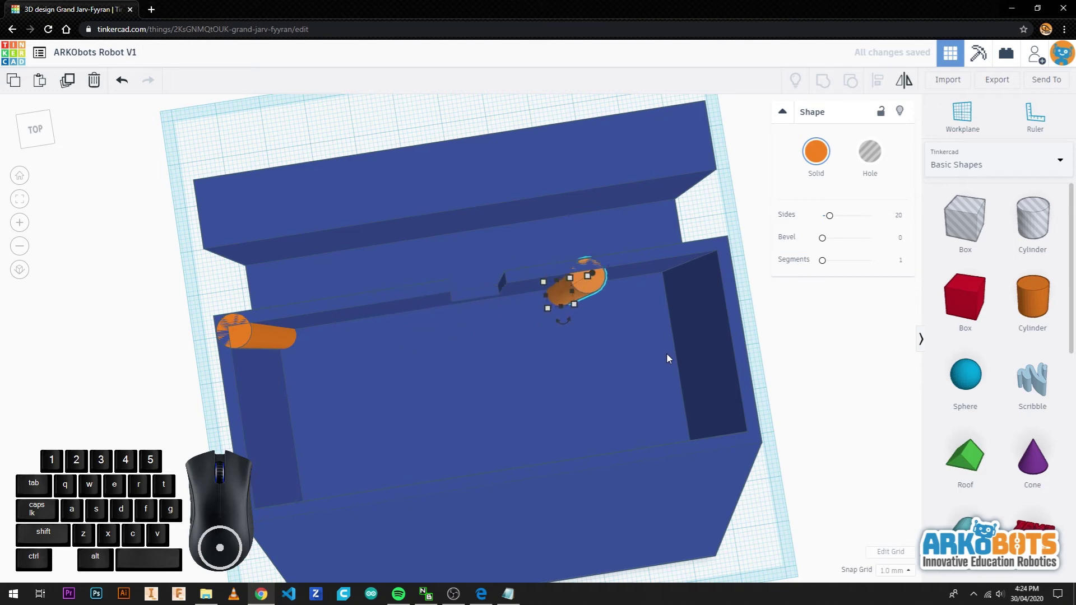
drag(746, 306, 499, 395)
scroll(up, 3)
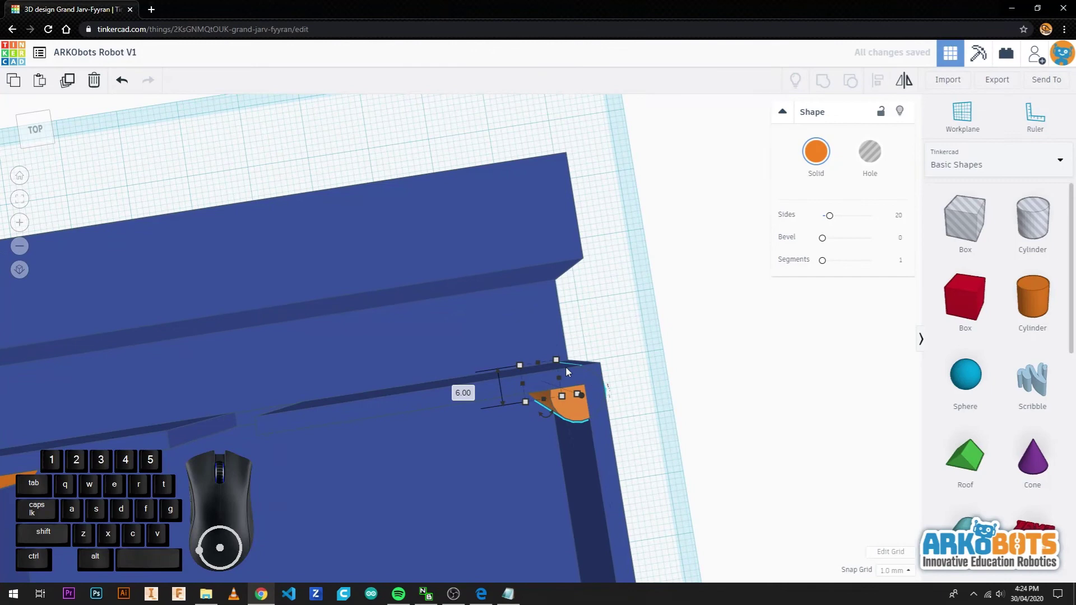
click(663, 373)
scroll(up, 3)
scroll(up, 3)
drag(583, 407, 749, 319)
click(1018, 220)
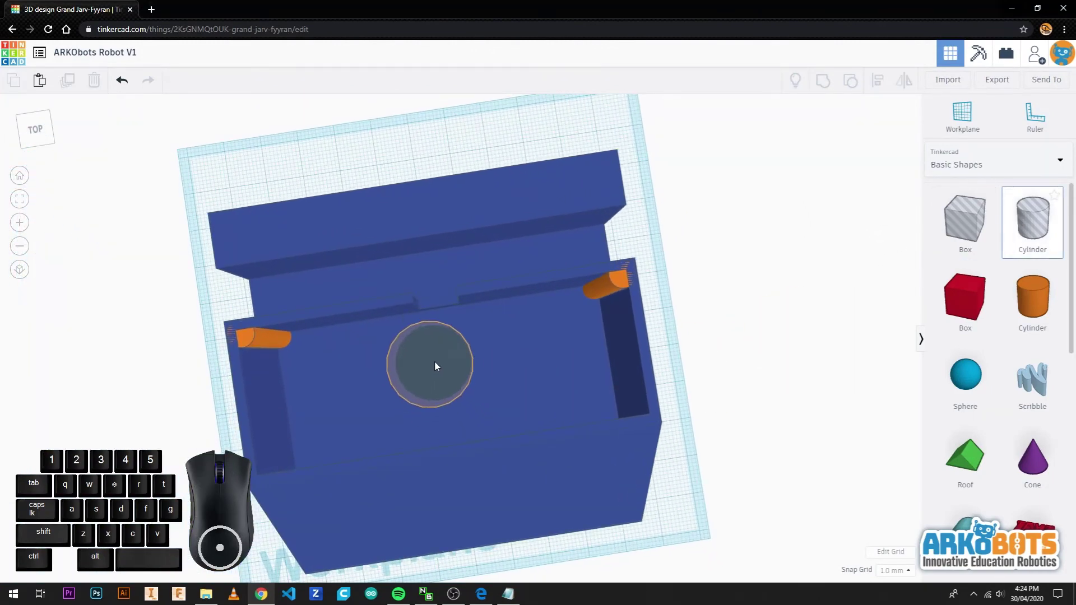
- Add a 2 mm hole cylinder and bring it over the first corner post
click(440, 366)
drag(487, 422, 377, 342)
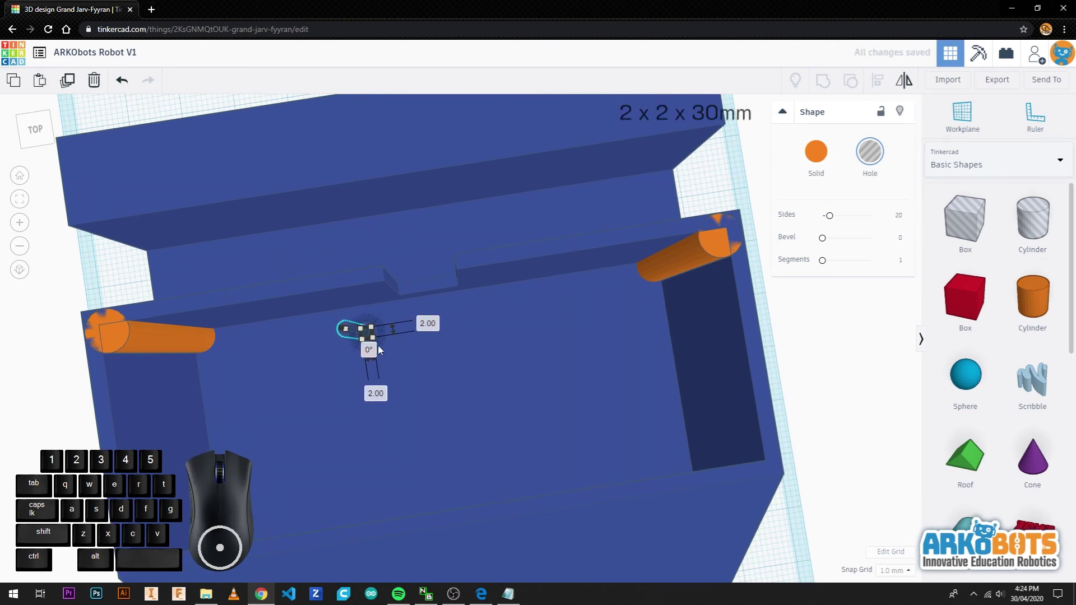
drag(418, 378, 380, 334)
drag(357, 290, 346, 251)
drag(258, 302, 407, 346)
drag(367, 405, 614, 128)
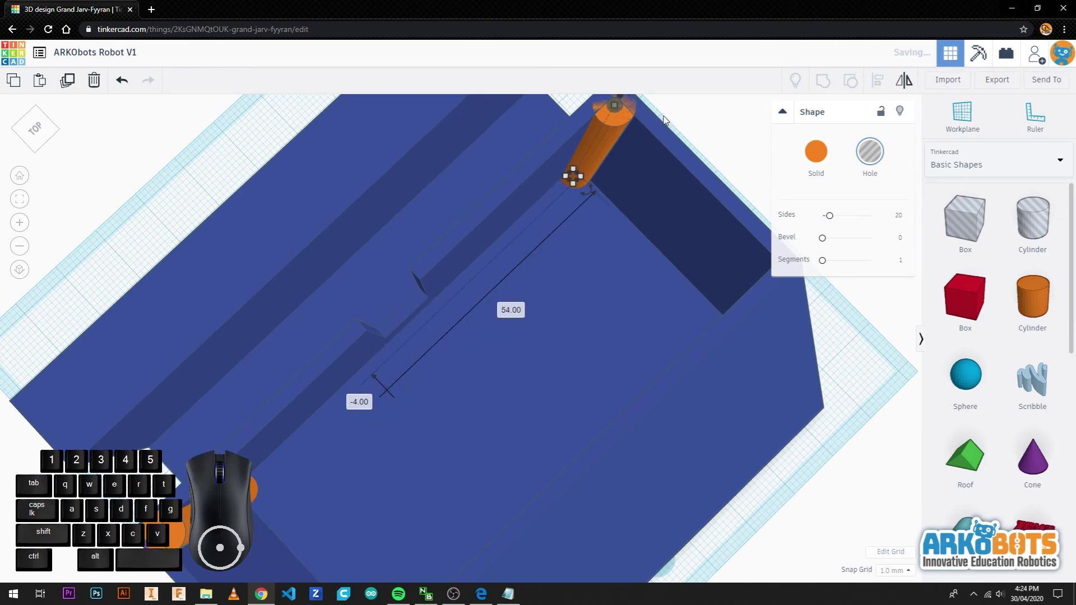
- Centre the pilot hole on the post and duplicate it for the second post
drag(664, 131, 456, 287)
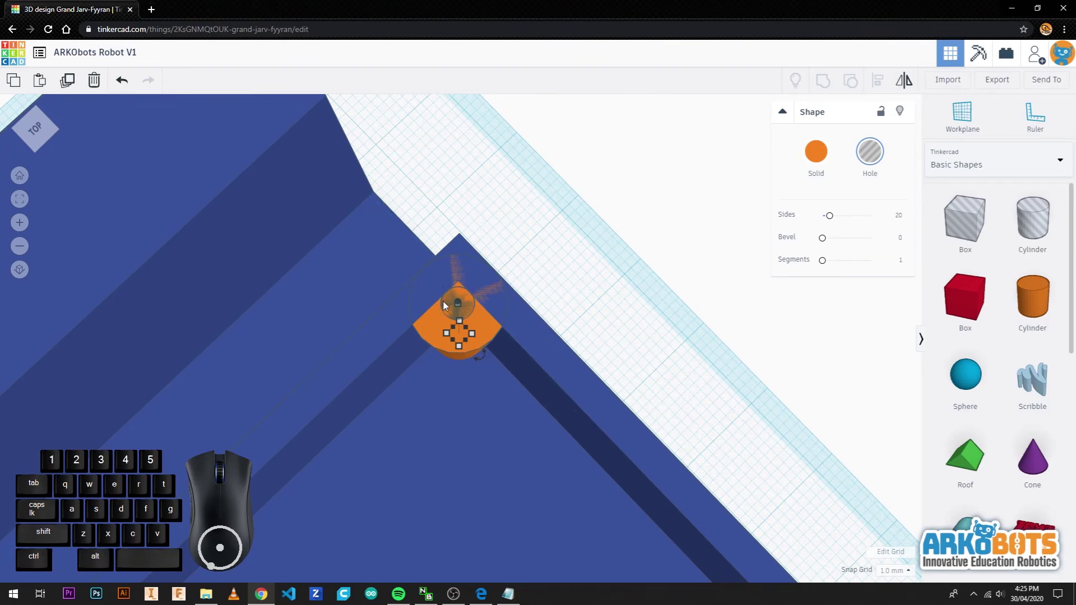
scroll(down, 3)
drag(546, 336, 605, 254)
scroll(down, 3)
key(ctrl+c)
key(ctrl+v)
middle_click(346, 483)
scroll(up, 3)
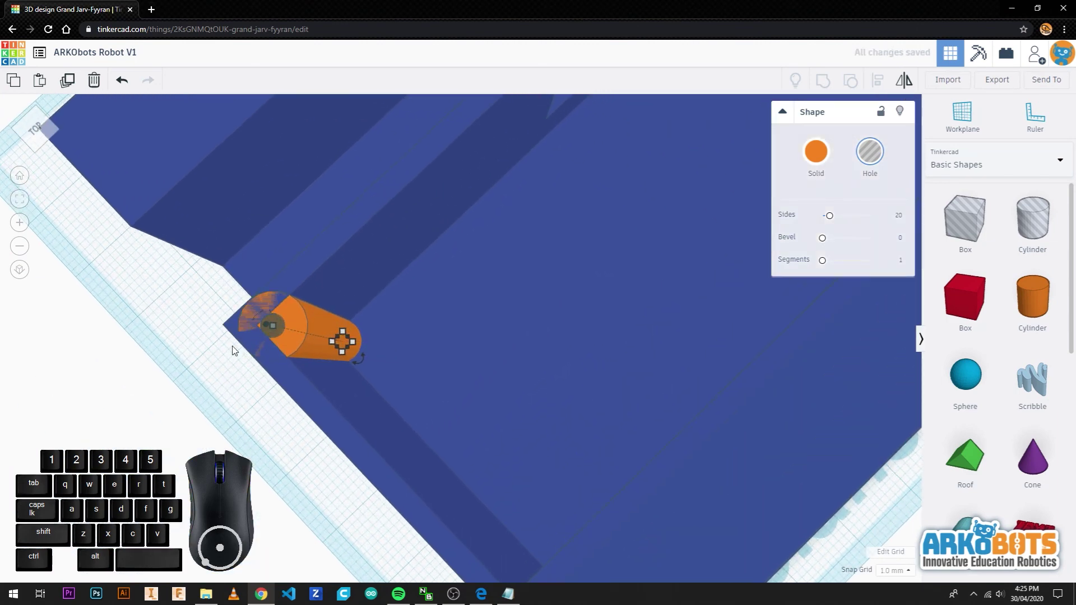